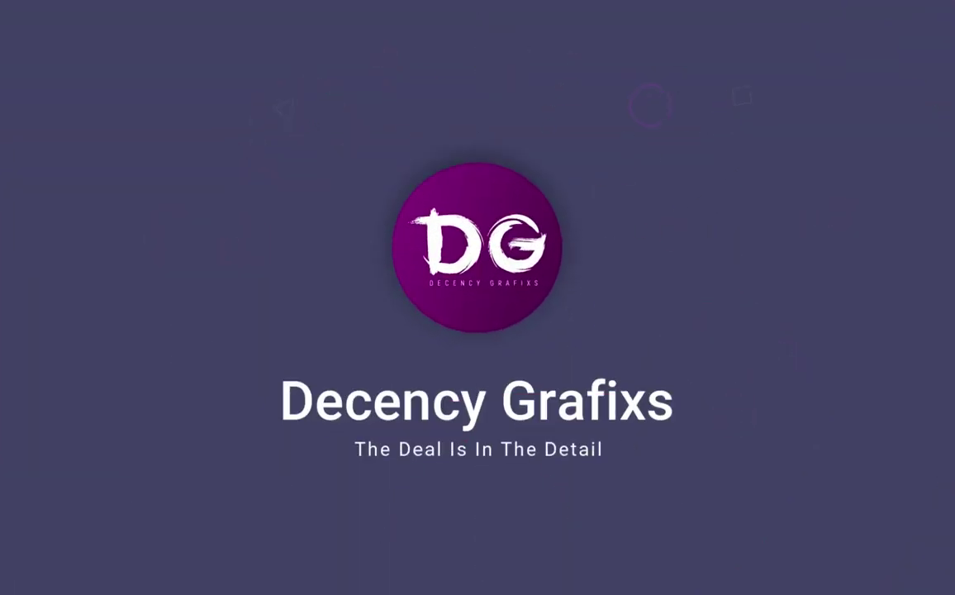
Step: Start a new document from the 8 × 8 inch, 300 ppi flyer preset
click(545, 11)
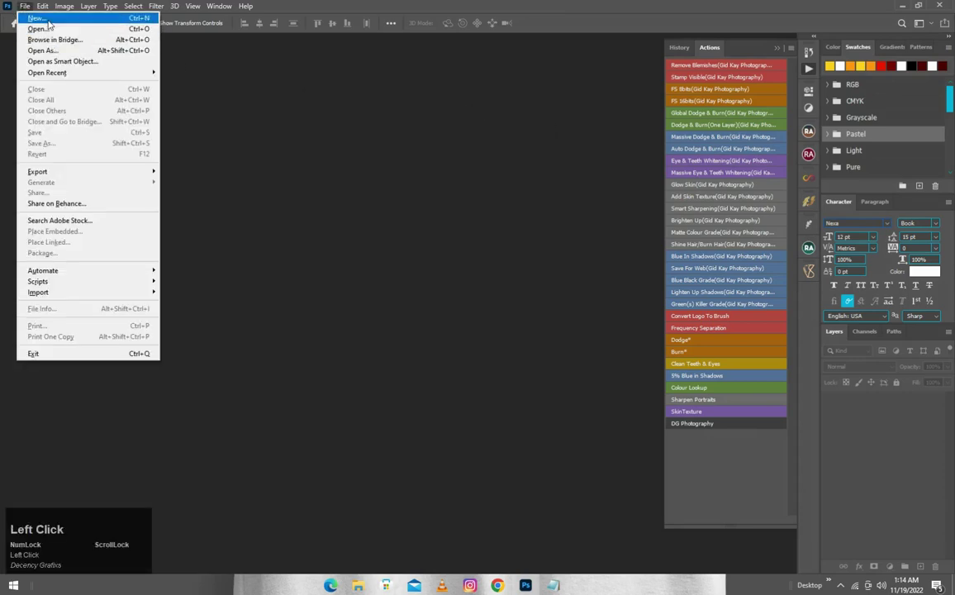
key(F8)
click(52, 21)
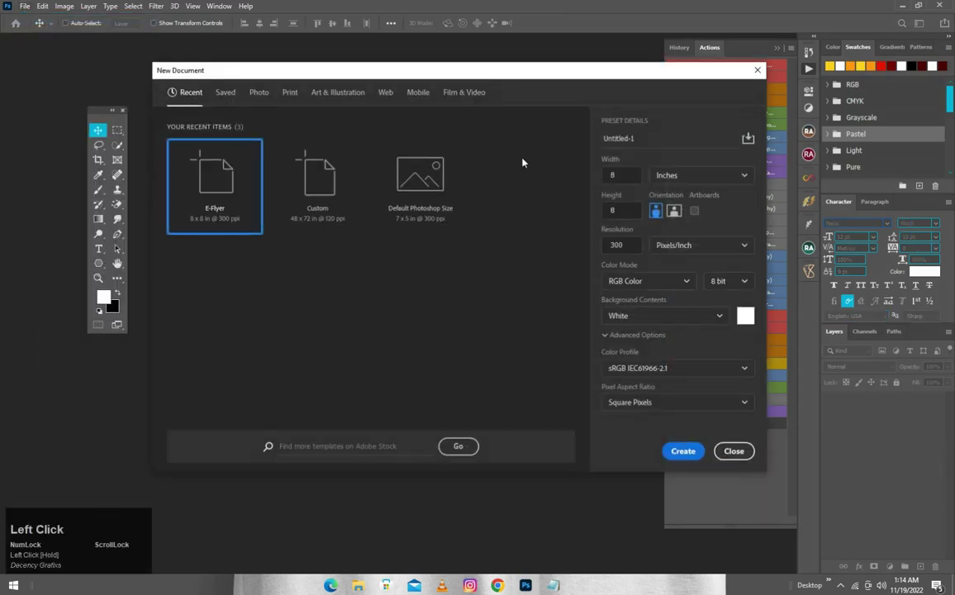
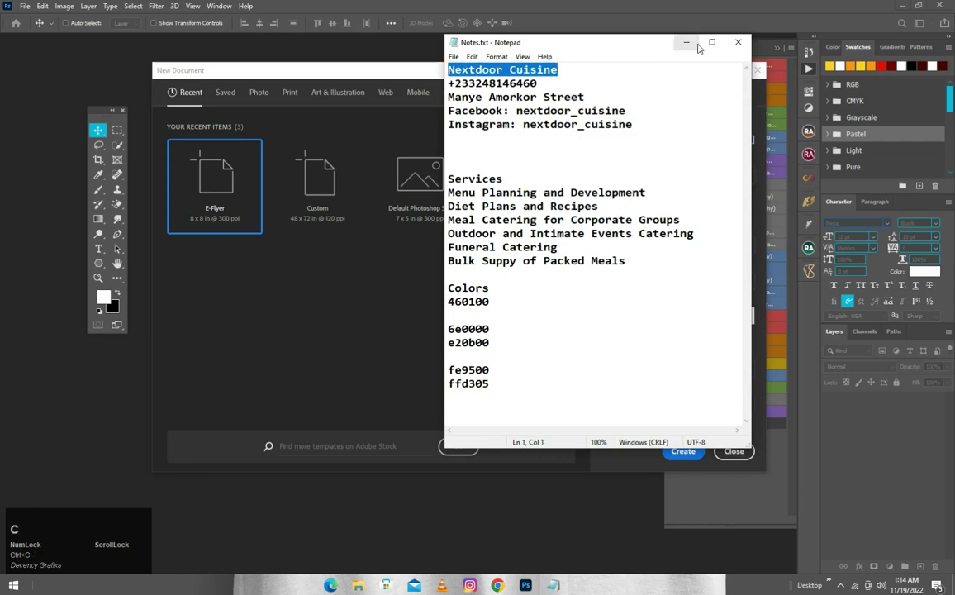
Step: Name the new document 'Nextdoor Cuisine', pasted from the notes
click(694, 47)
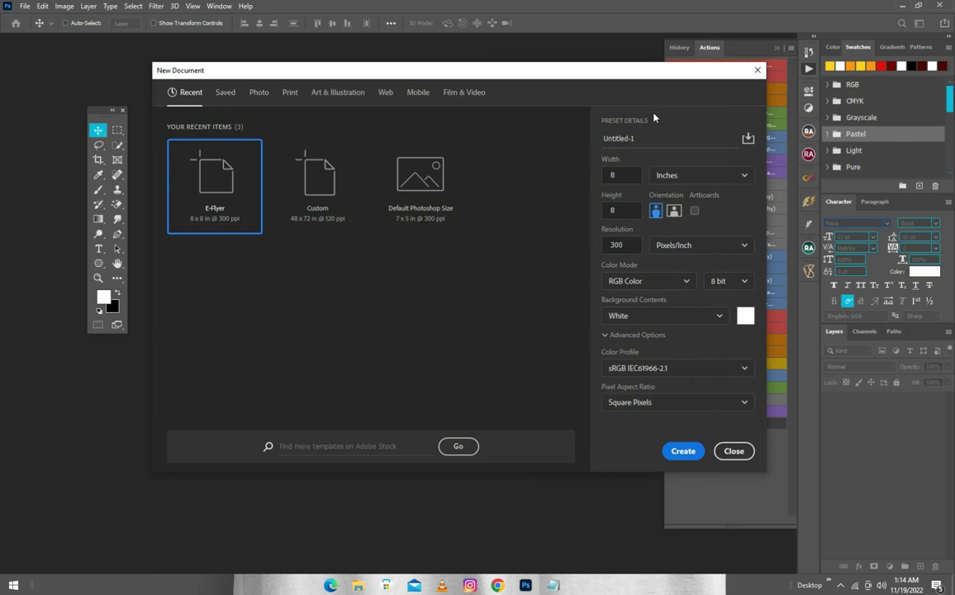
click(655, 204)
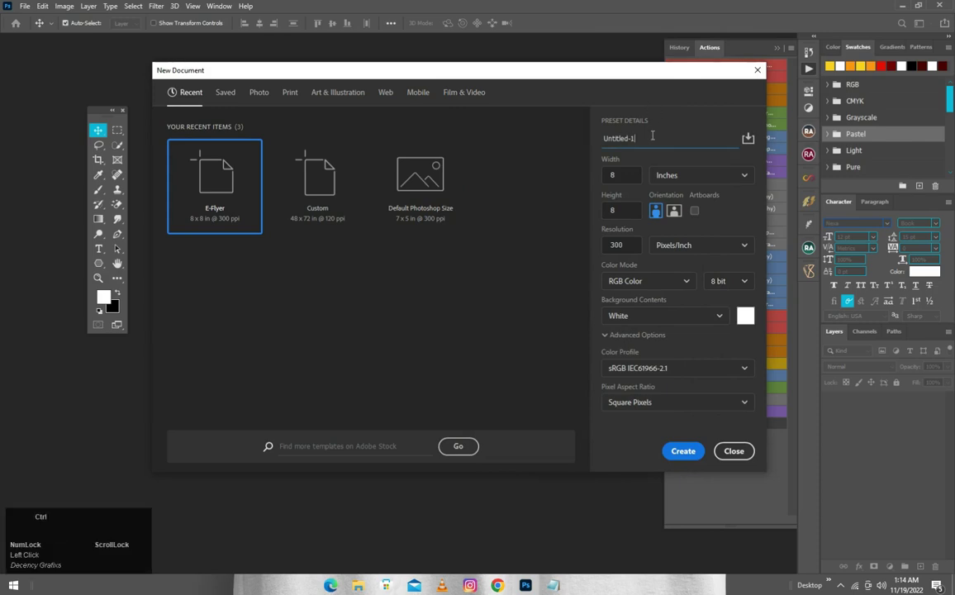
key(ctrl+a)
key(ctrl+v)
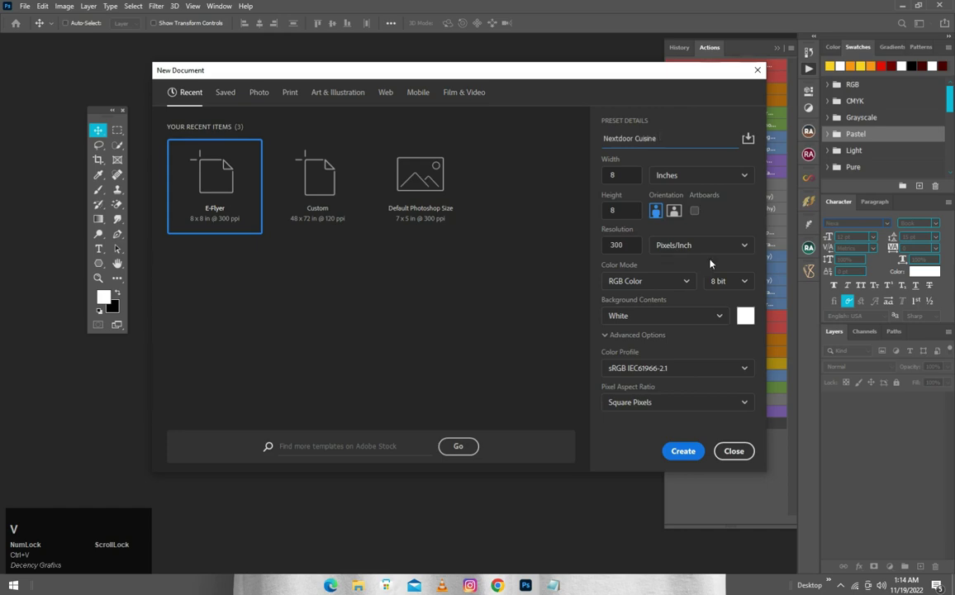
Step: Create the document and add a gradient fill layer with first stop yellow ffd305
click(432, 219)
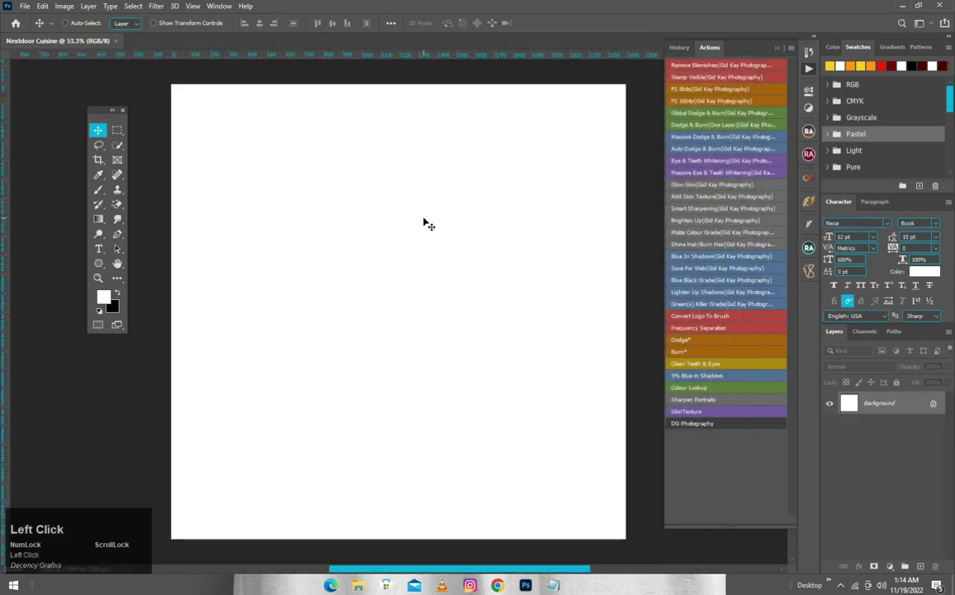
click(890, 569)
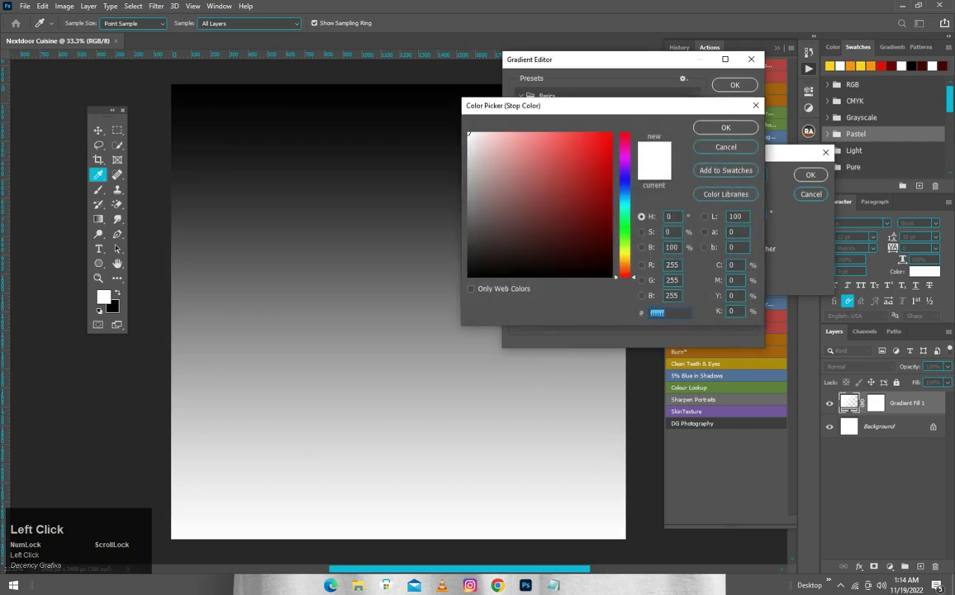
key(ctrl+c)
click(839, 190)
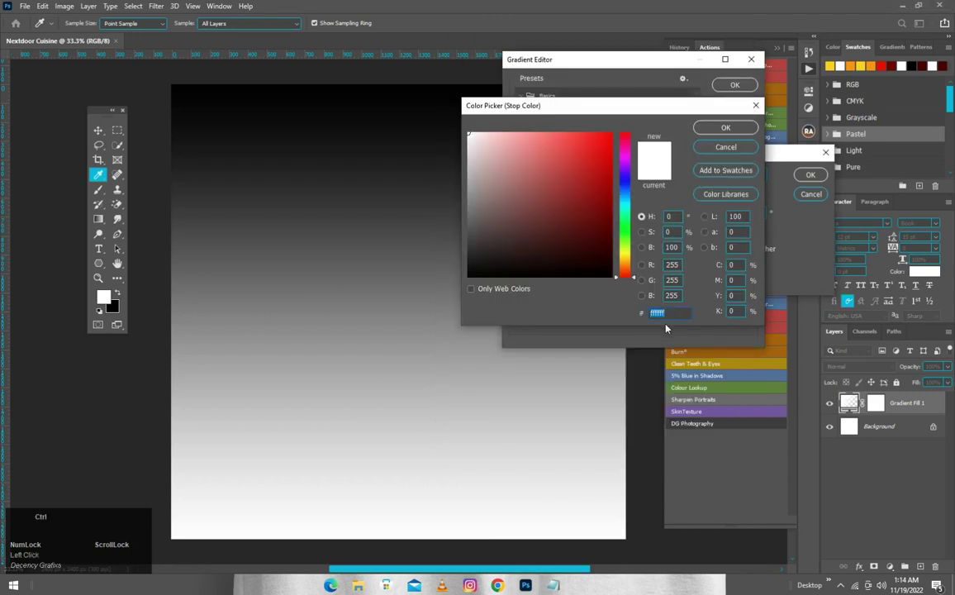
key(ctrl+v)
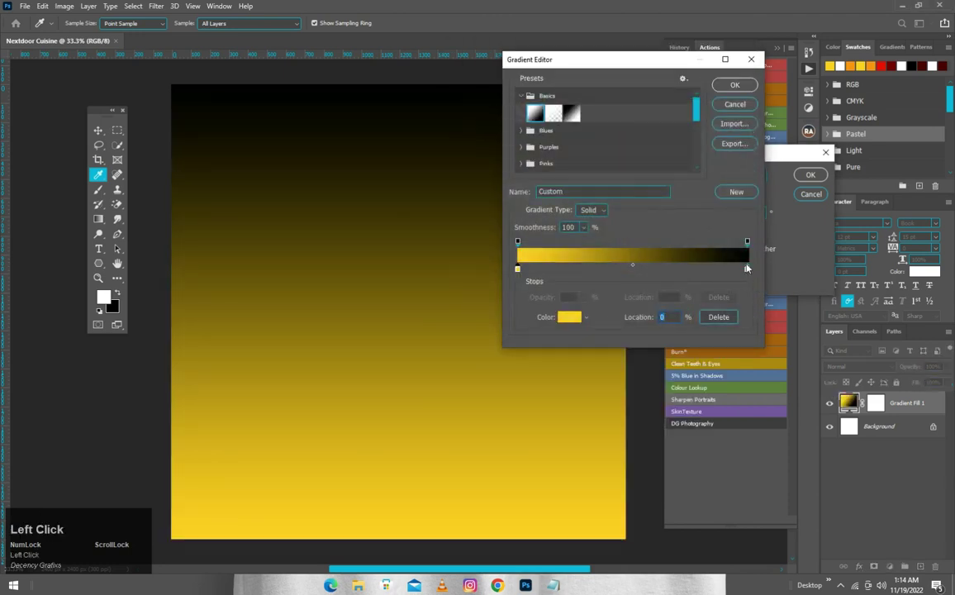
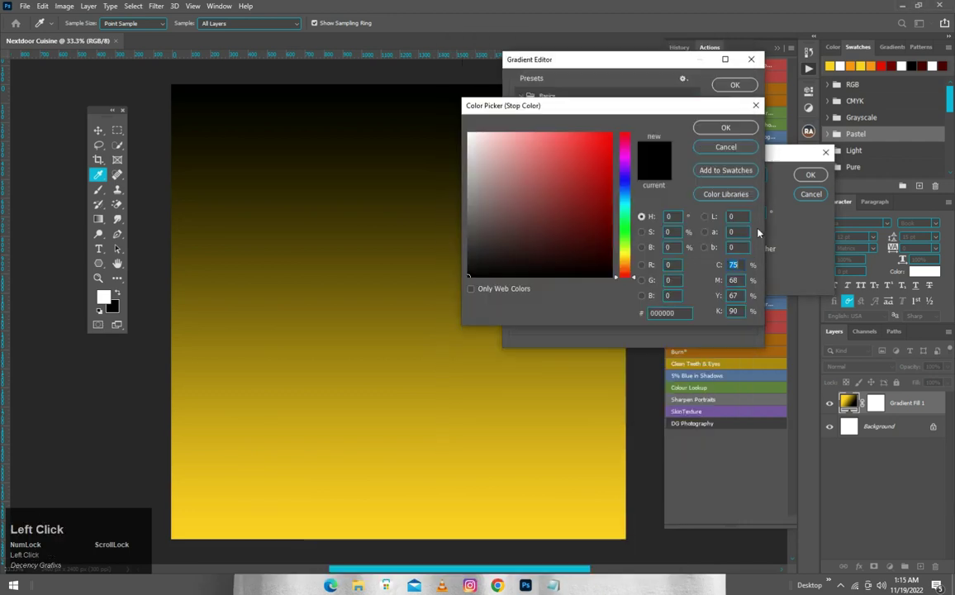
Step: Set the gradient's second stop to orange fe9500
click(840, 190)
key(ctrl+v)
click(722, 123)
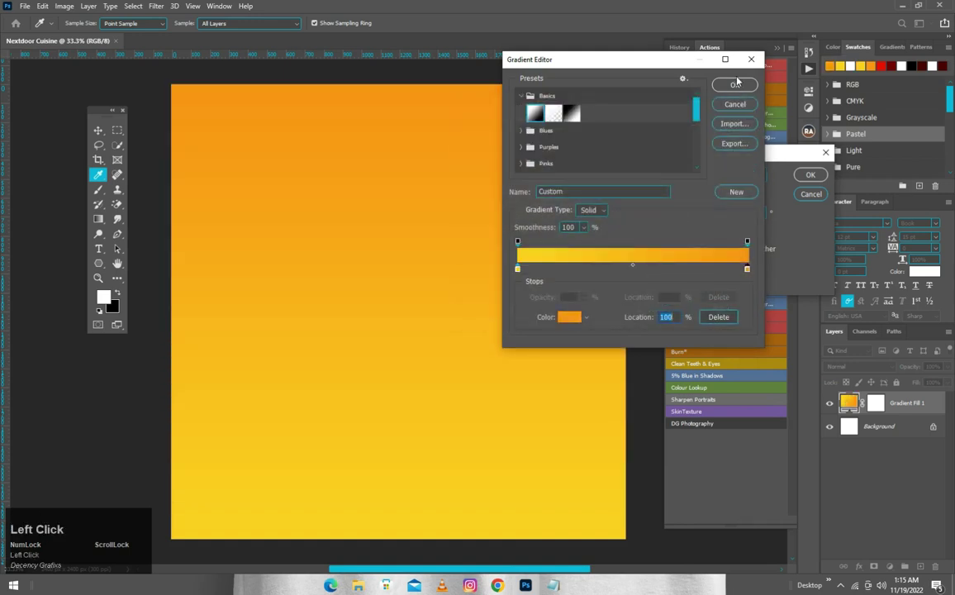
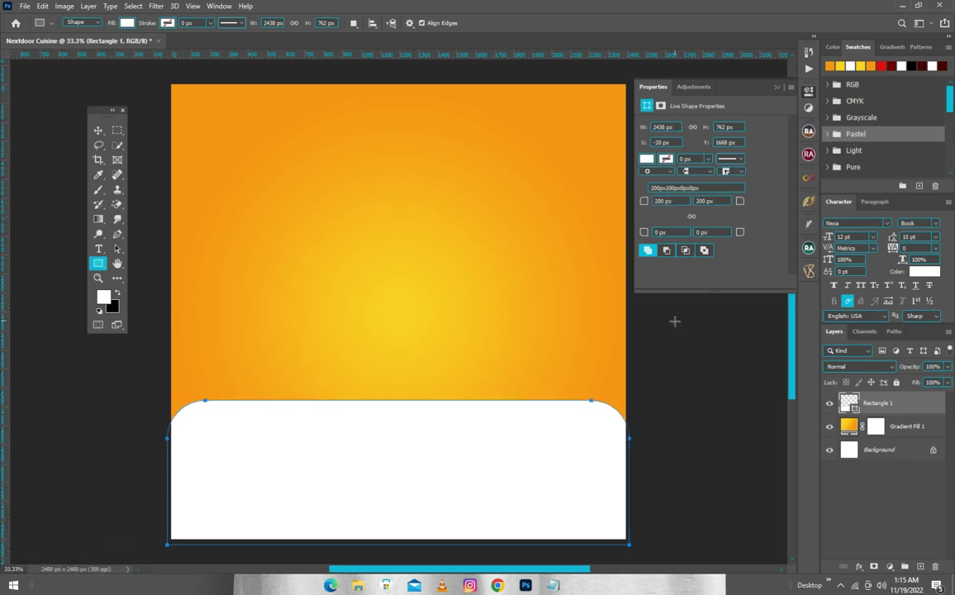
Step: Switch to the Move tool after rounding the white panel's top corners to 200 px
key(v)
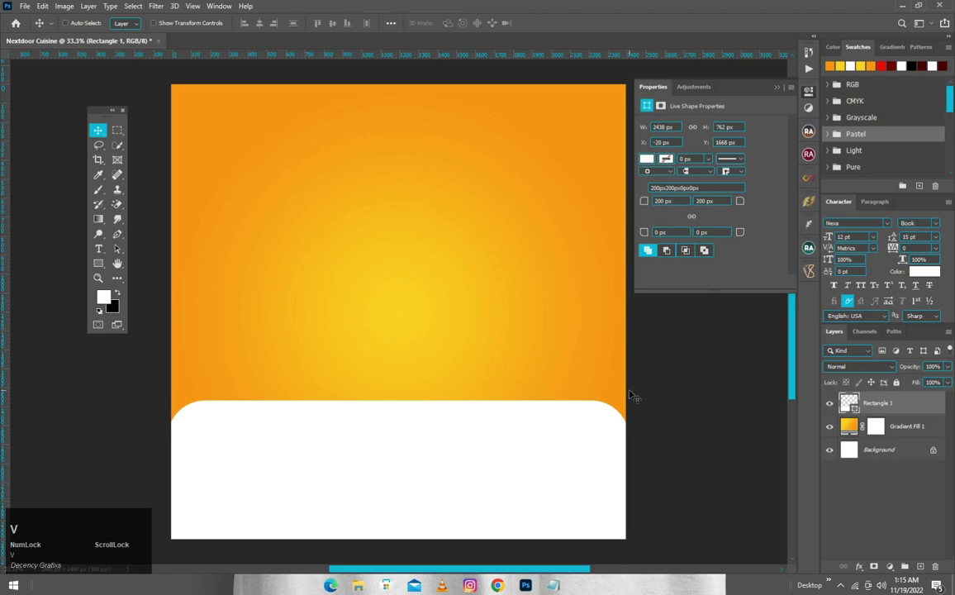
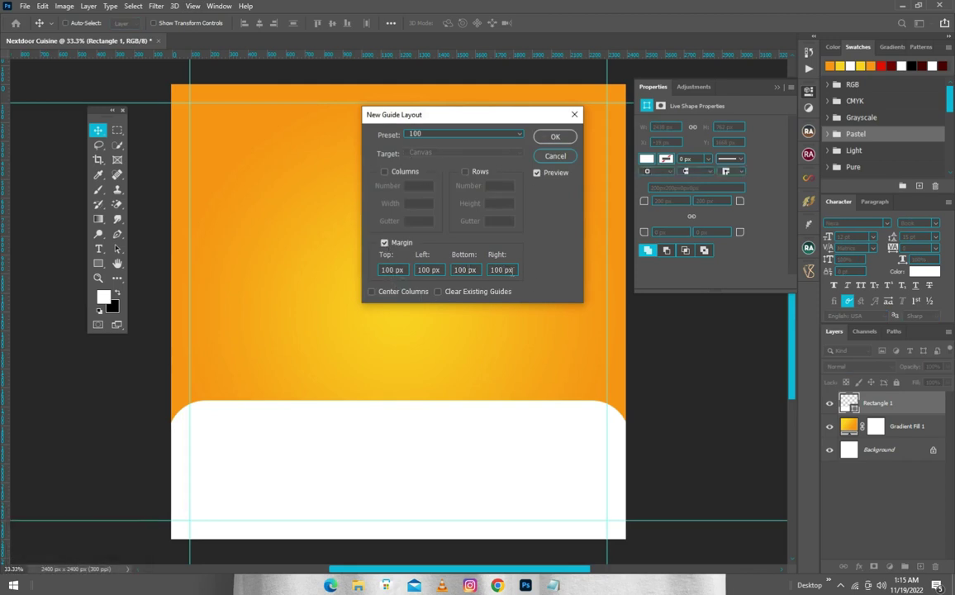
Step: Confirm the guide layout with 100 px margins on all four edges
click(566, 137)
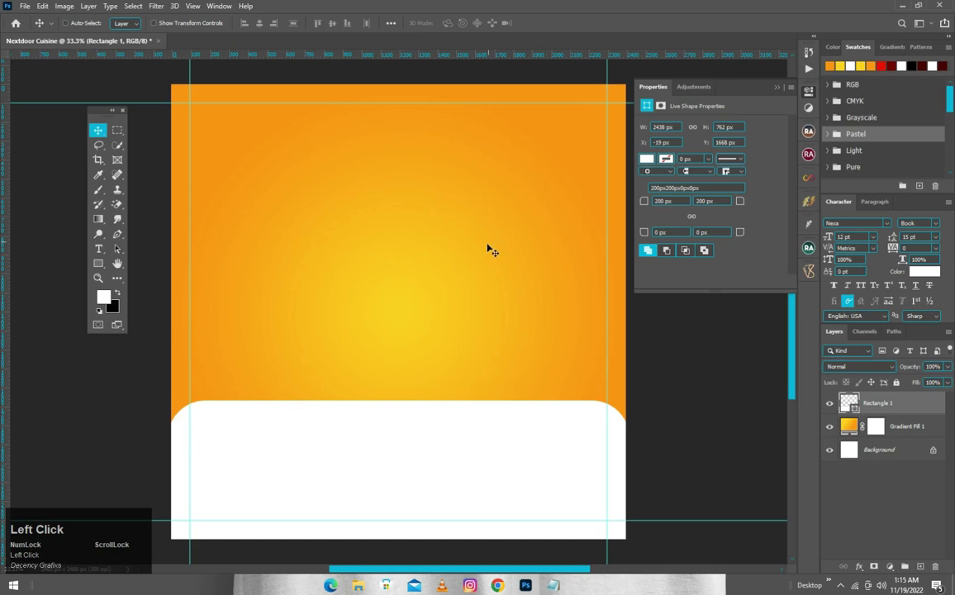
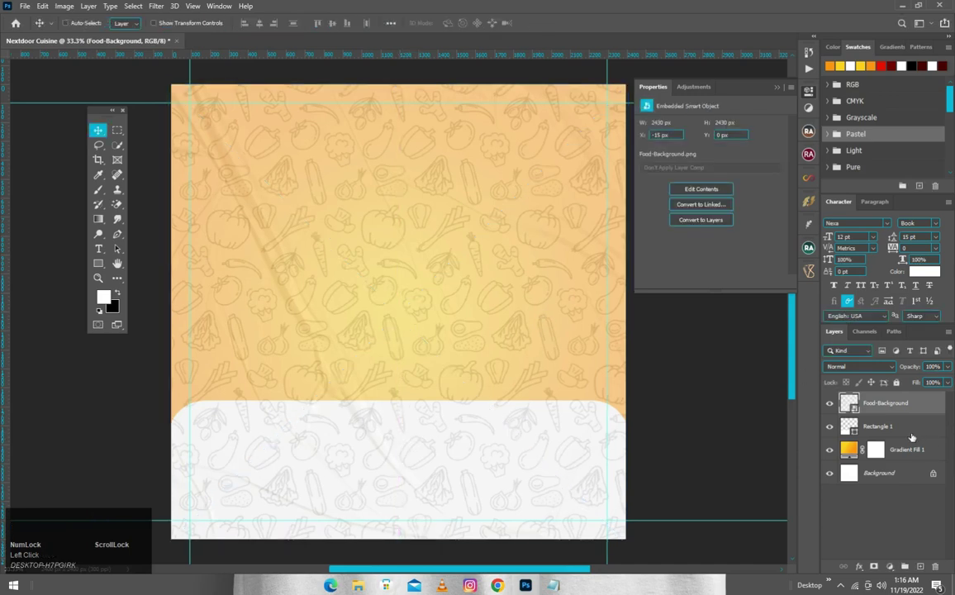
Step: Clip the Food-Background pattern to the white panel and fade it to 45% opacity
right_click(913, 409)
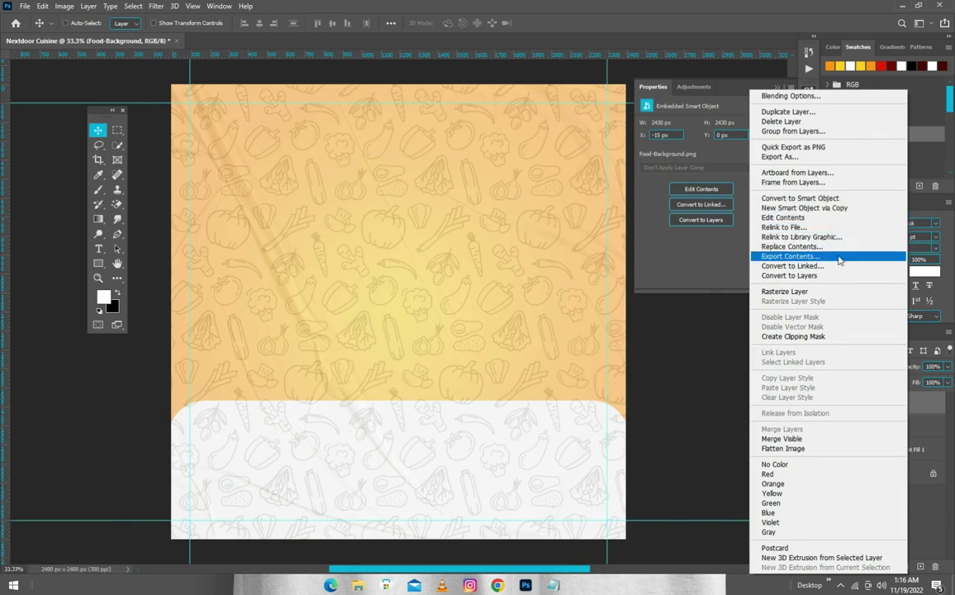
click(817, 338)
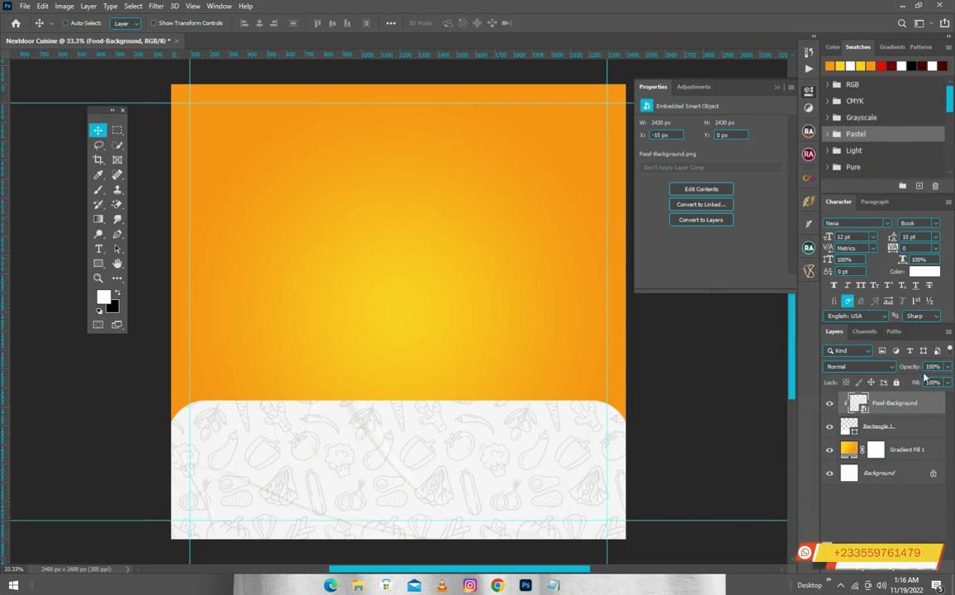
drag(946, 364, 923, 380)
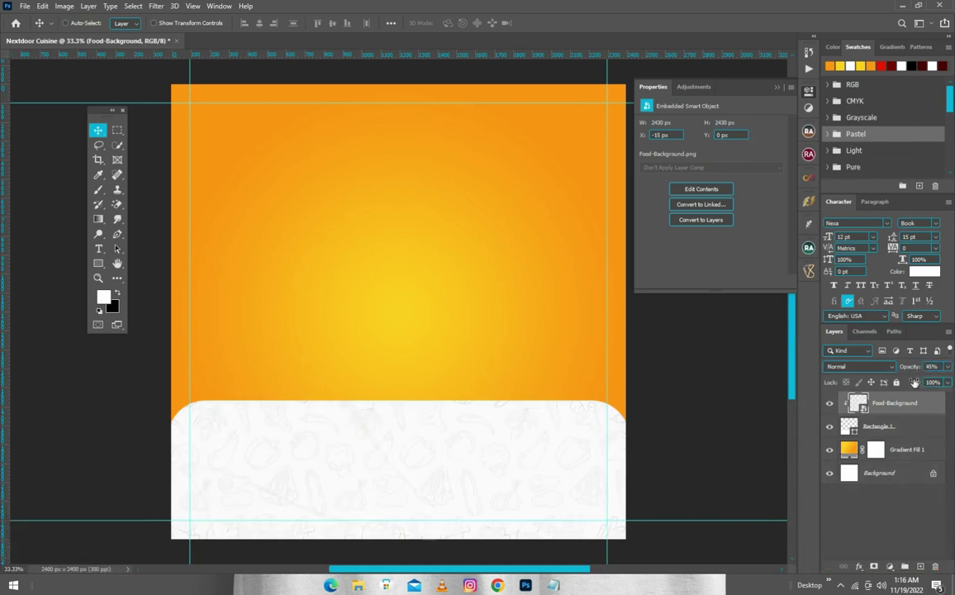
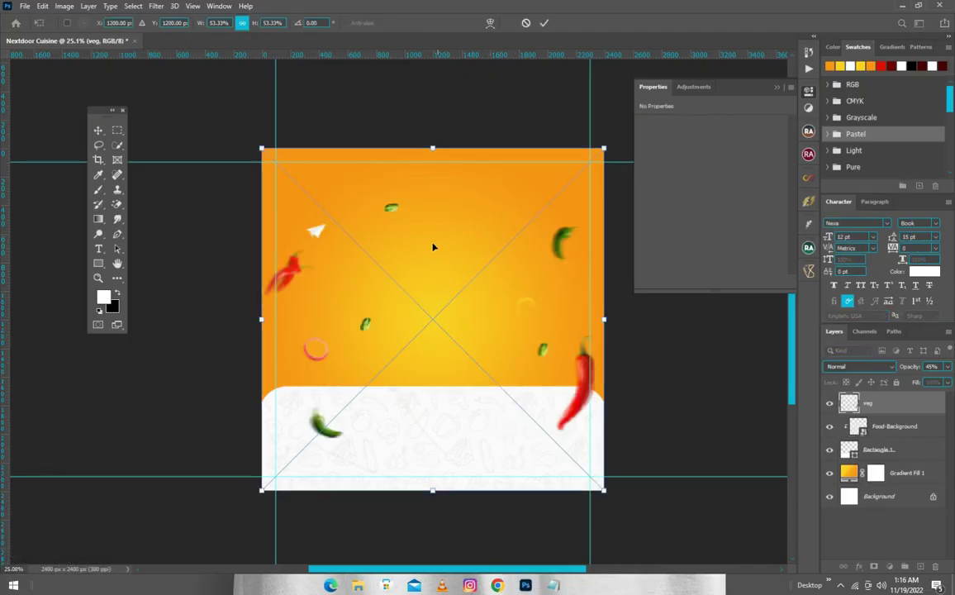
Step: Rename the group holding the panel and pattern to 'Rectangle'
scroll(up, 3)
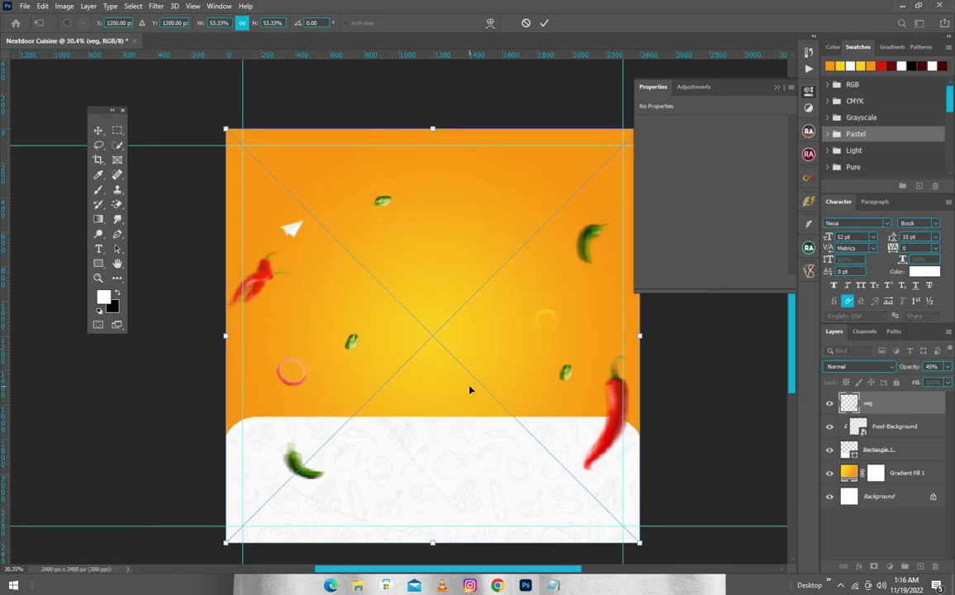
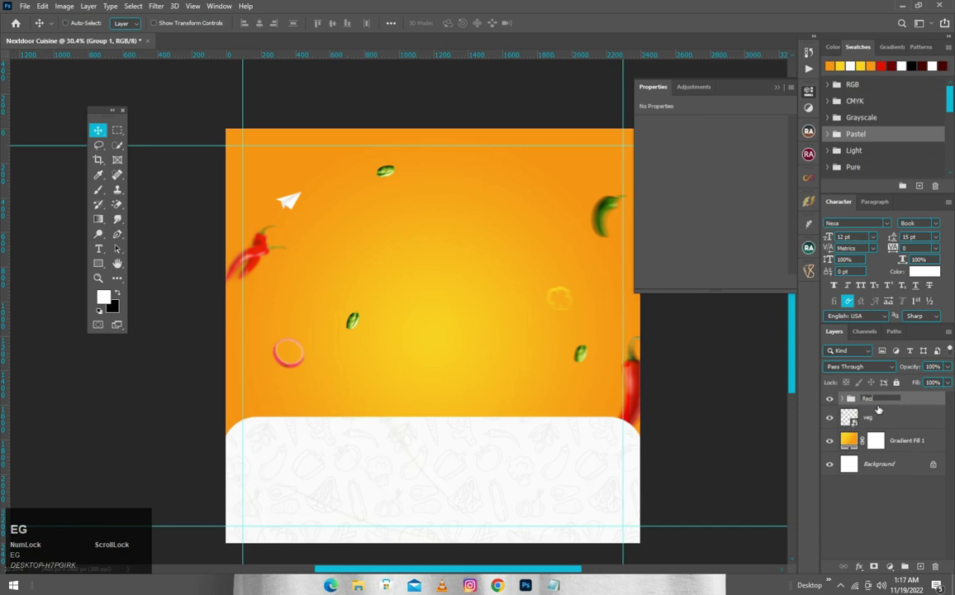
text(tangle)
key(Return)
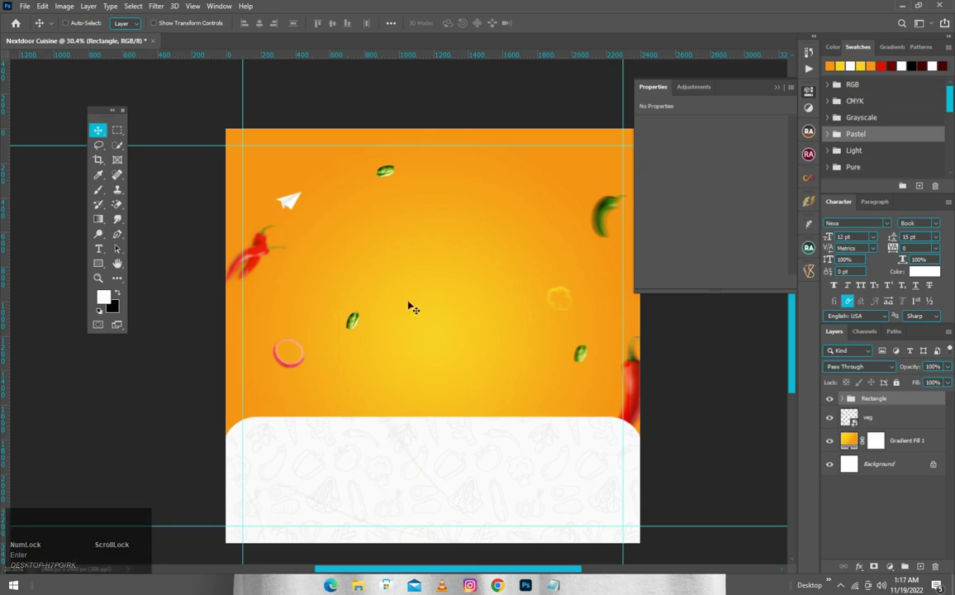
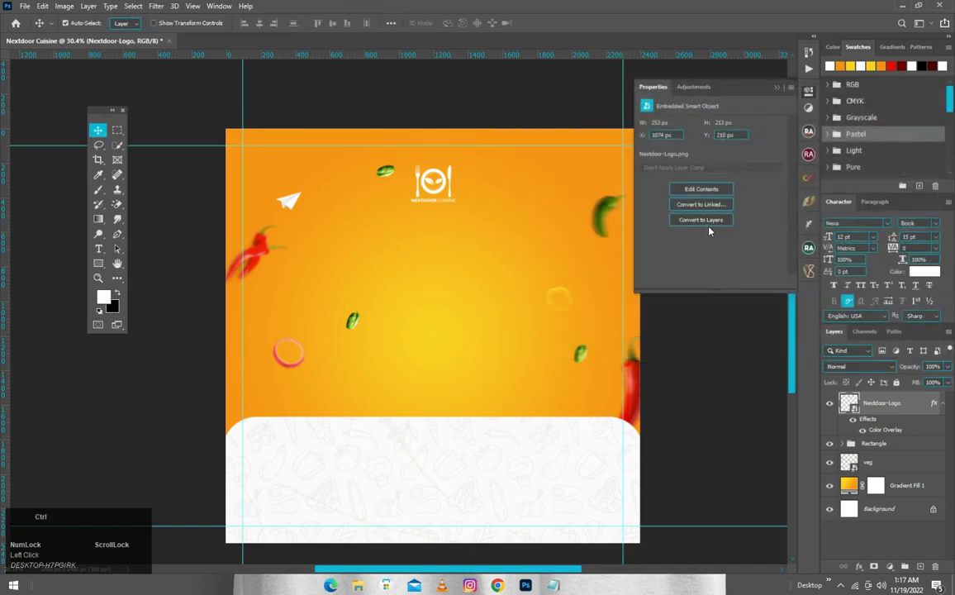
Step: Centre the white logo horizontally against the whole canvas
key(ctrl+a)
click(264, 26)
key(ctrl+d)
Step: Choose the Polygon shape tool with 6 sides for drawing hexagons
scroll(up, 3)
scroll(down, 3)
scroll(down, 3)
click(119, 264)
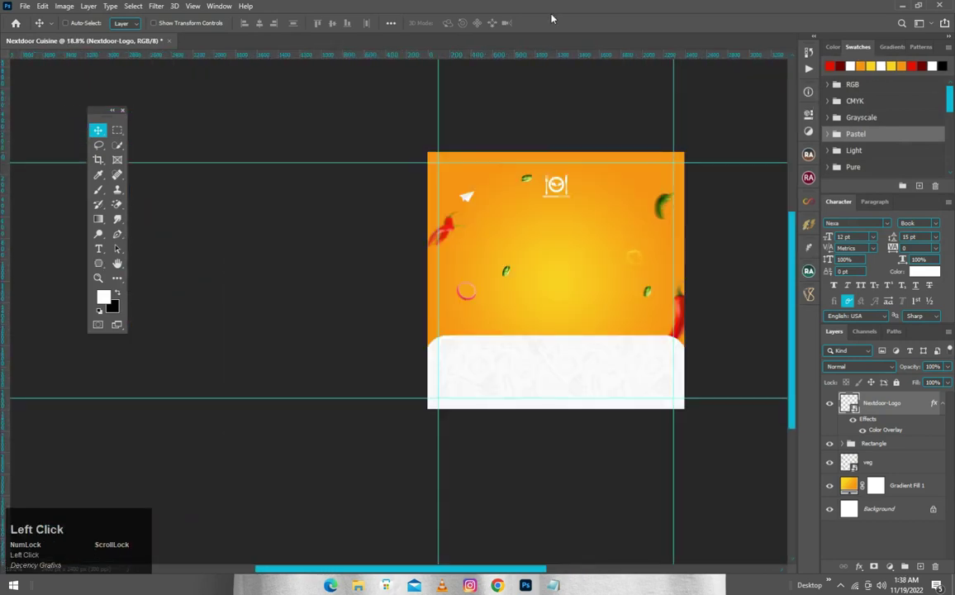
click(104, 268)
click(107, 268)
scroll(up, 3)
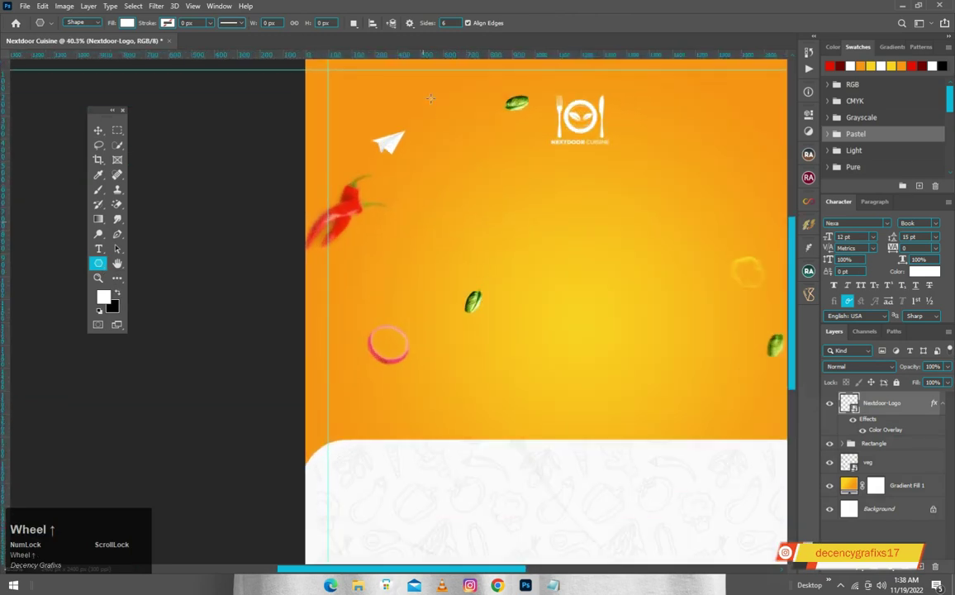
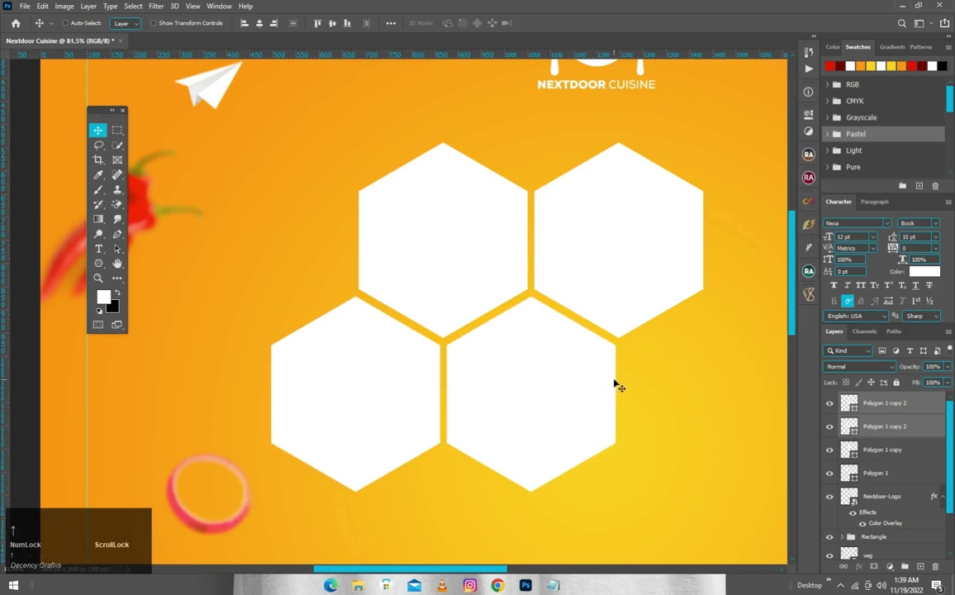
Step: Duplicate hexagons and place the fifth at the bottom row's right end
key(Down)
click(883, 414)
key(ctrl+j)
drag(472, 381, 595, 384)
scroll(down, 3)
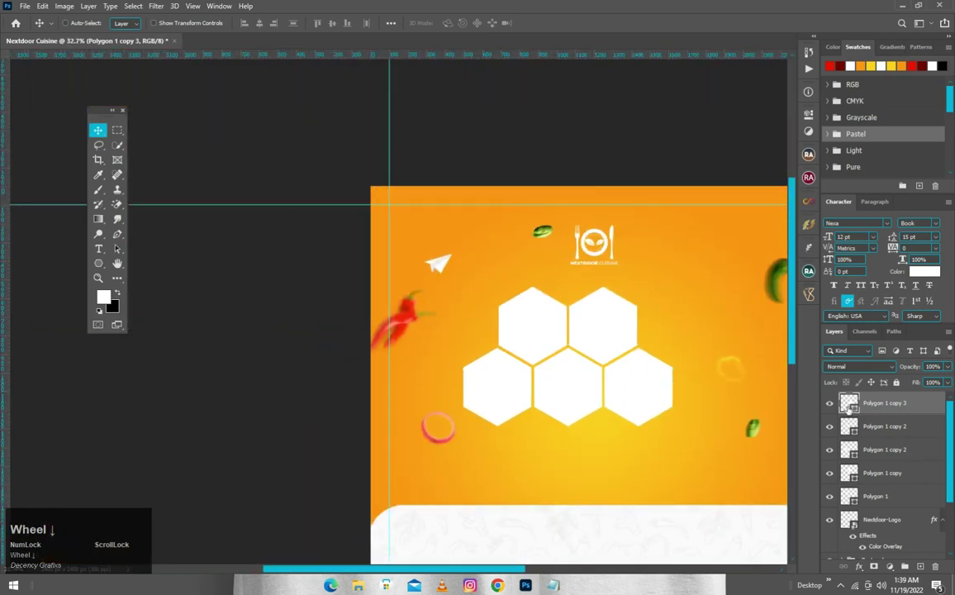
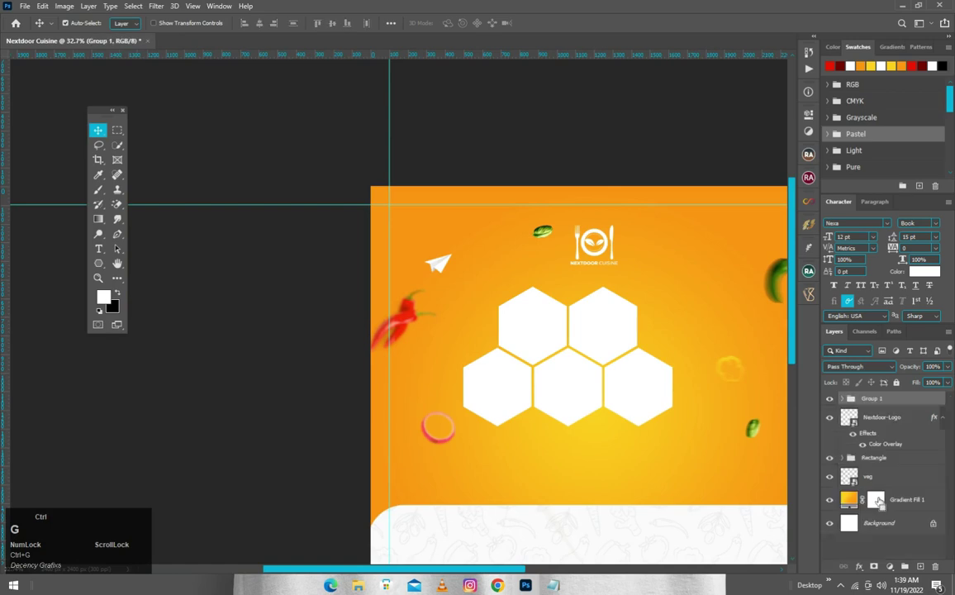
Step: Centre the hexagon group horizontally against the whole canvas
scroll(down, 3)
scroll(up, 3)
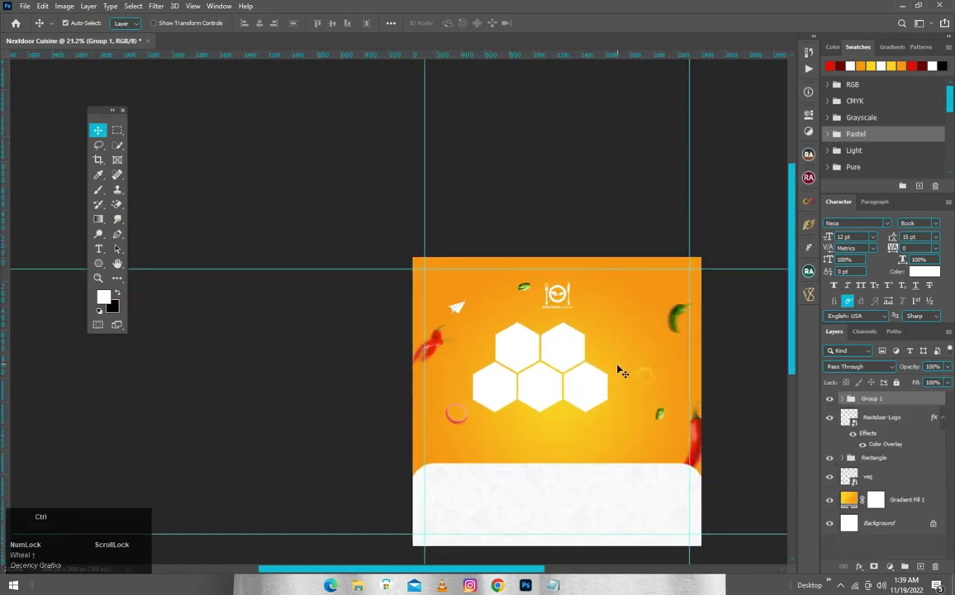
key(ctrl+a)
click(262, 30)
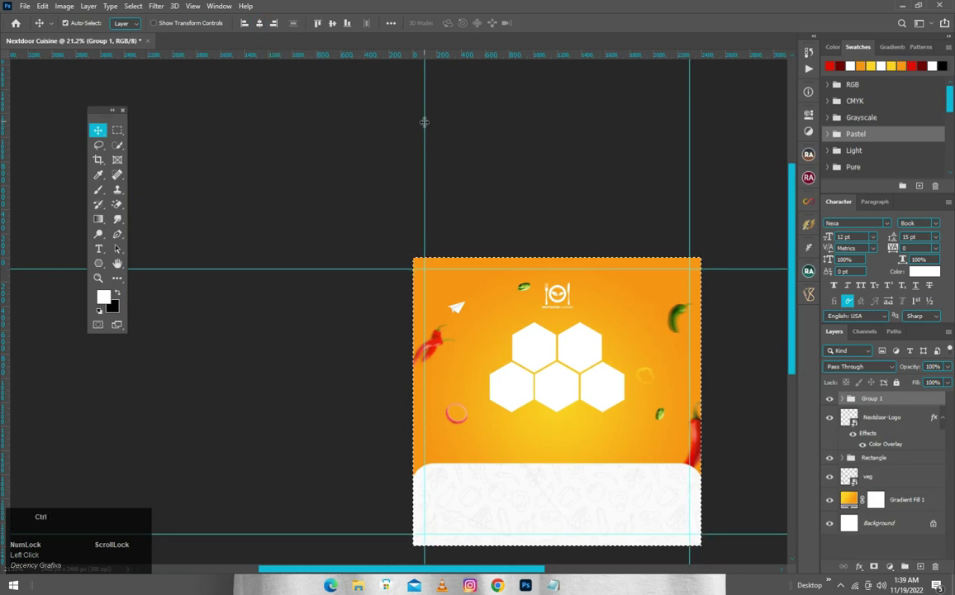
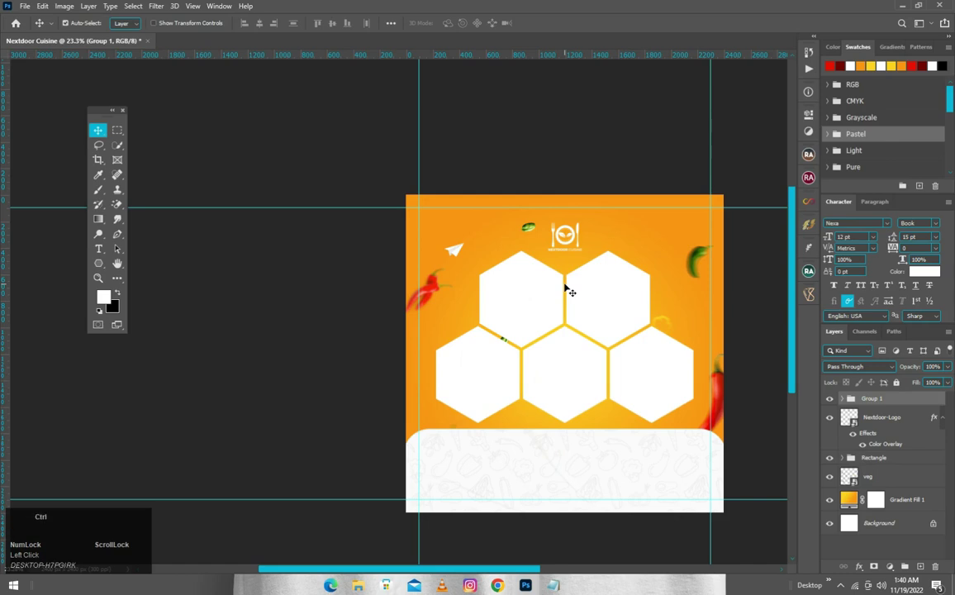
Step: Select the logo and start free-transforming it
scroll(up, 3)
click(579, 226)
key(ctrl+t)
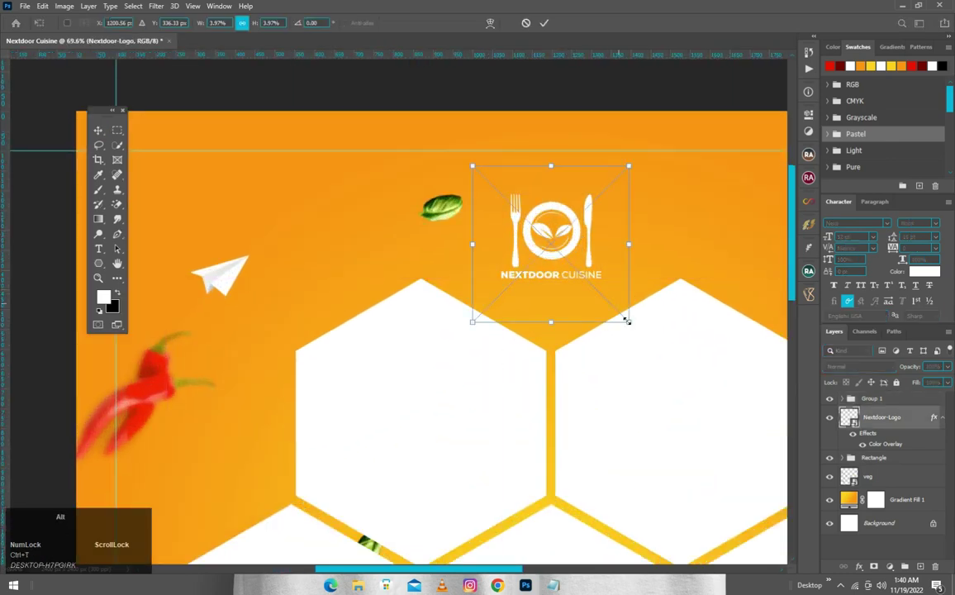
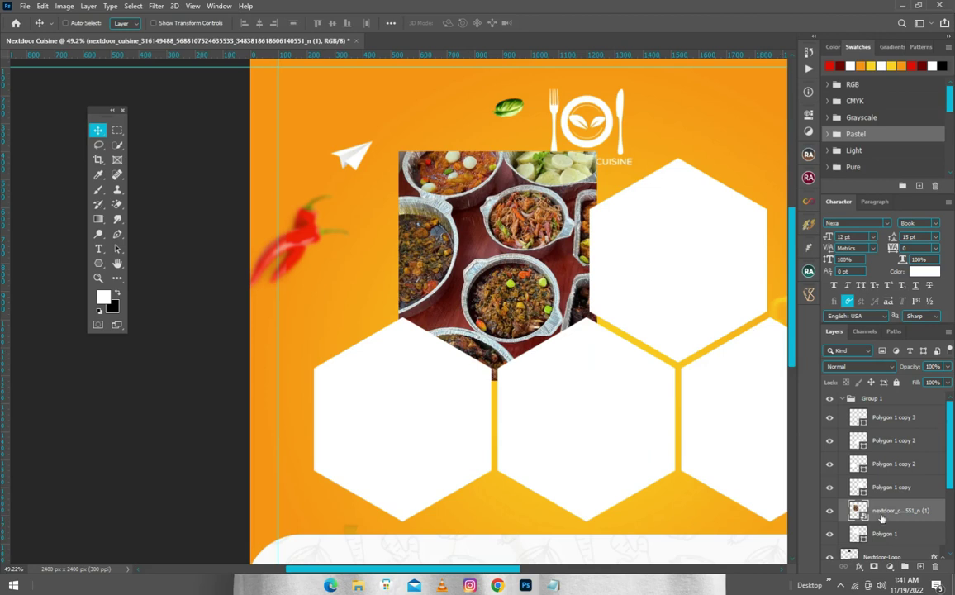
Step: Clip the foil-bowls photo into the top-left hexagon and scale it to fit
right_click(591, 171)
click(591, 172)
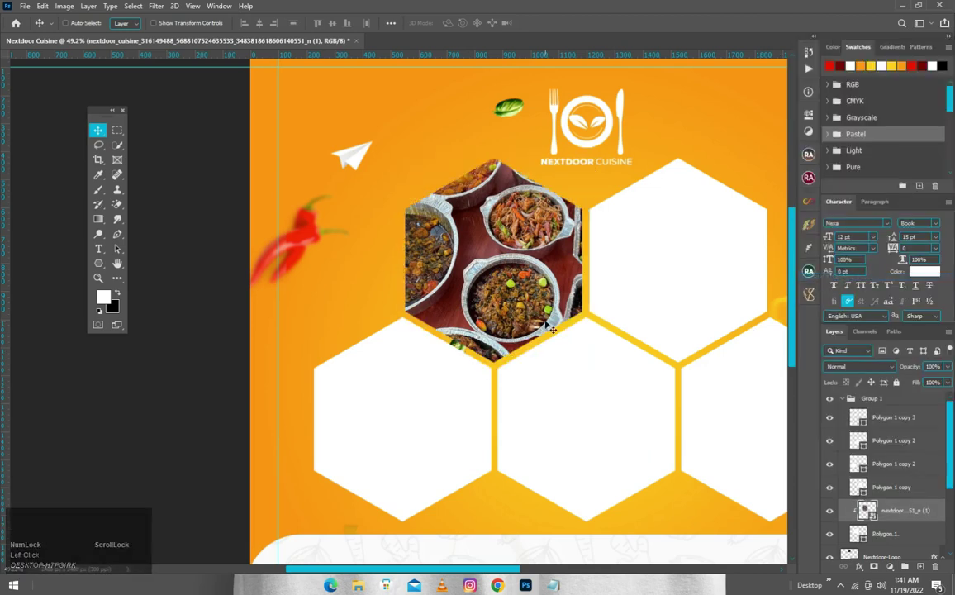
key(ctrl+t)
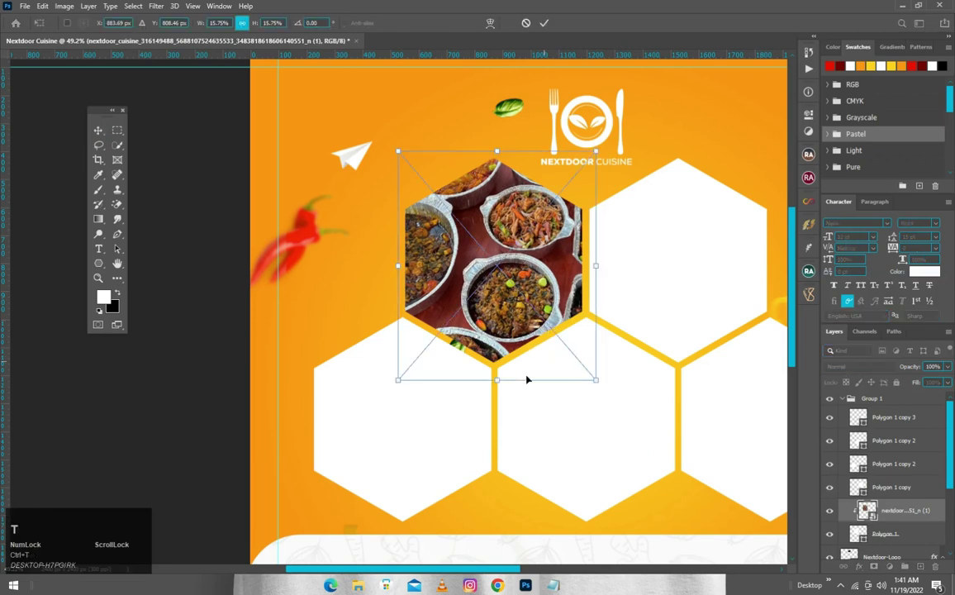
drag(533, 191, 525, 236)
key(Up)
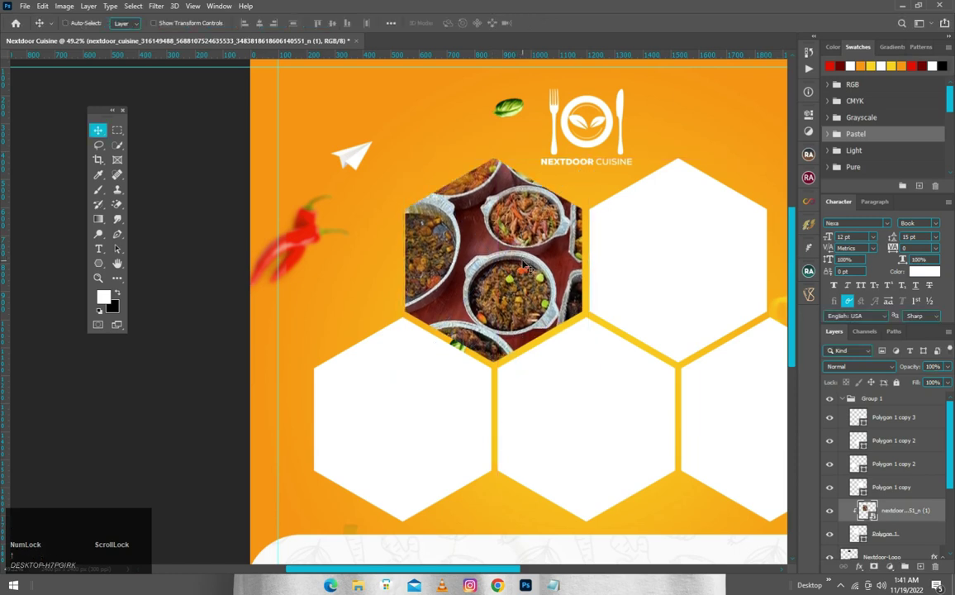
Step: Bring in the chicken and corn photo, clip it to the top-right hexagon and fit it
key(ctrl+Up)
drag(528, 271, 659, 240)
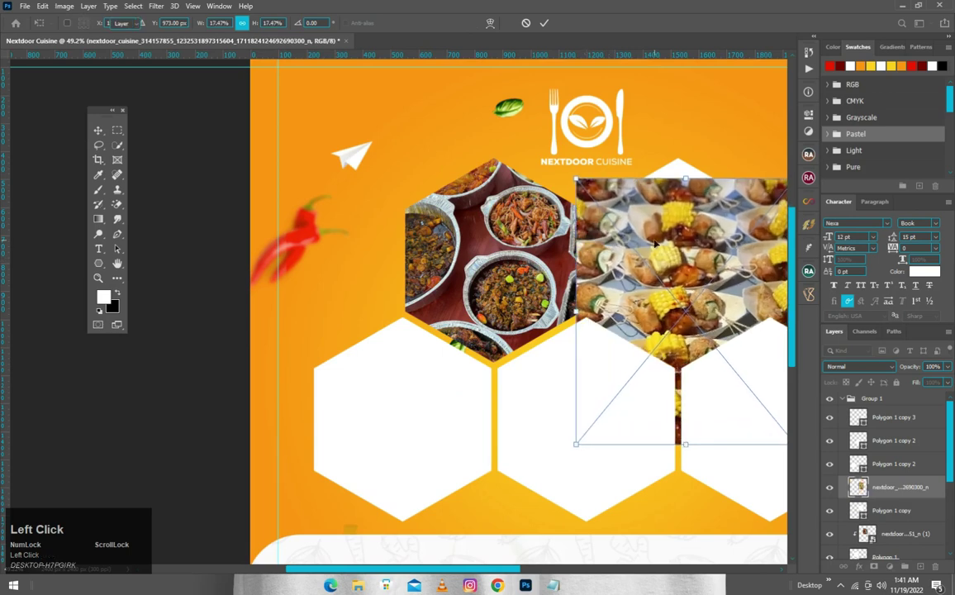
right_click(532, 191)
drag(532, 192, 532, 192)
key(ctrl+t)
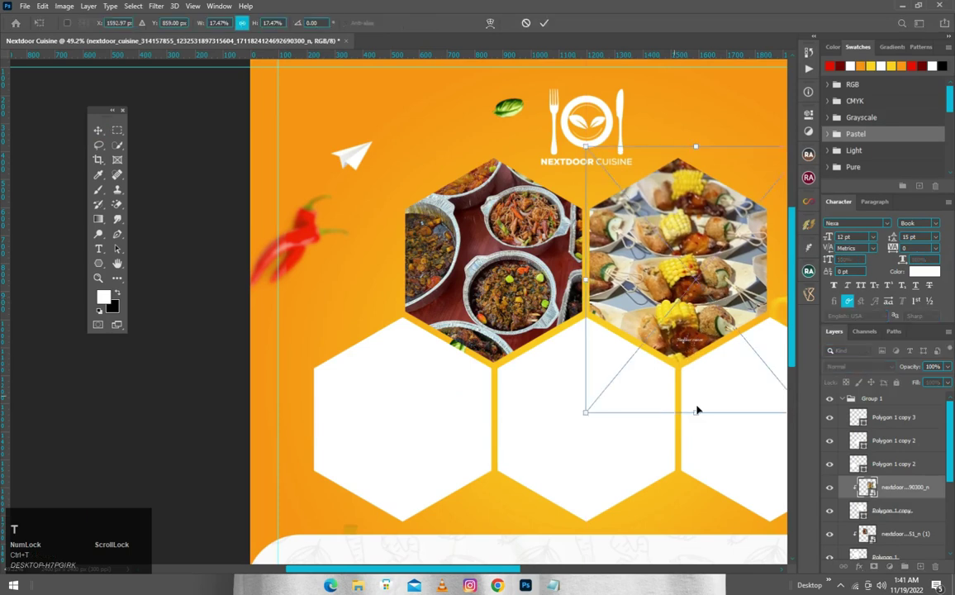
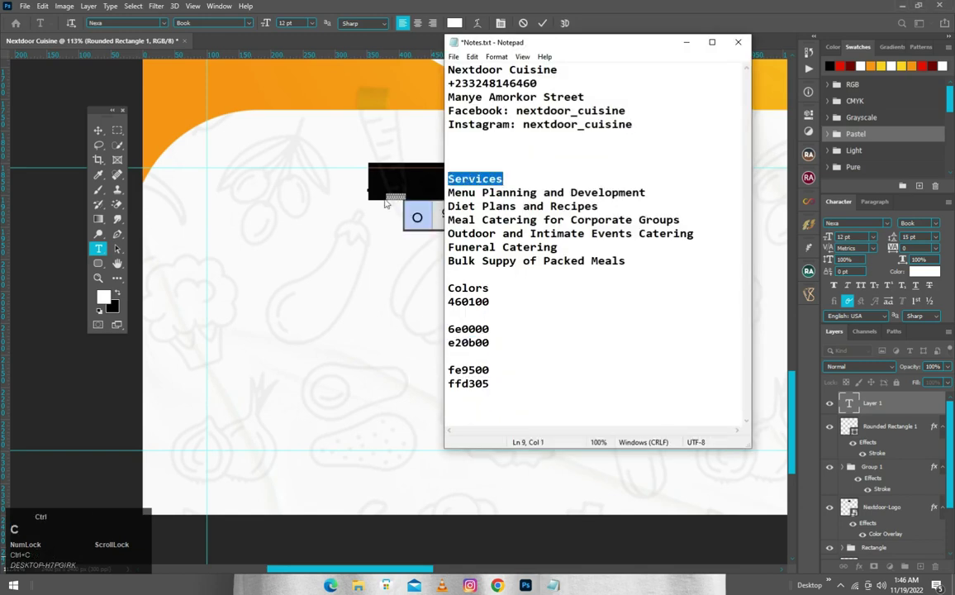
Step: Copy the 'Services' heading from the Notepad notes and return to the flyer
click(416, 134)
key(ctrl+v)
click(549, 26)
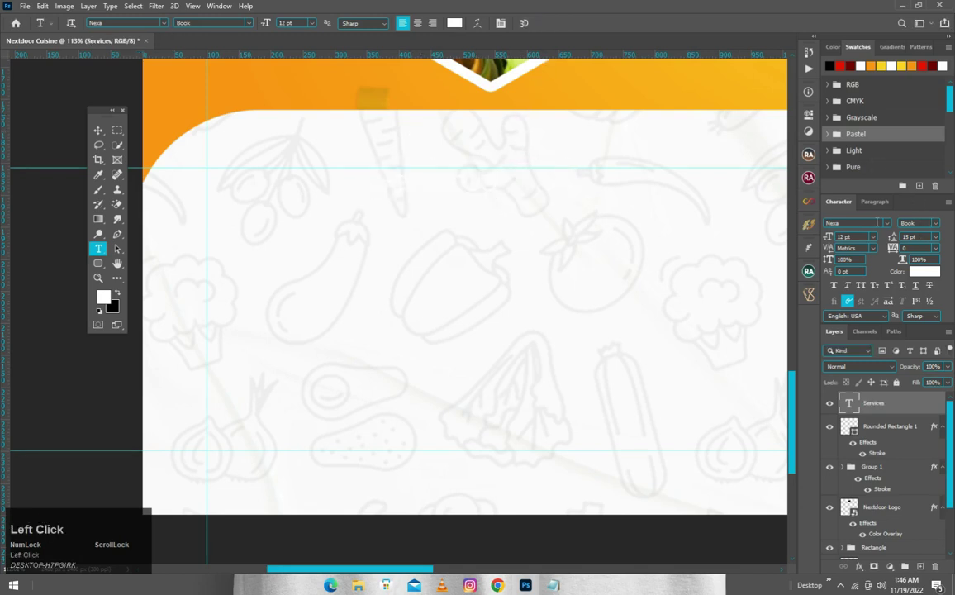
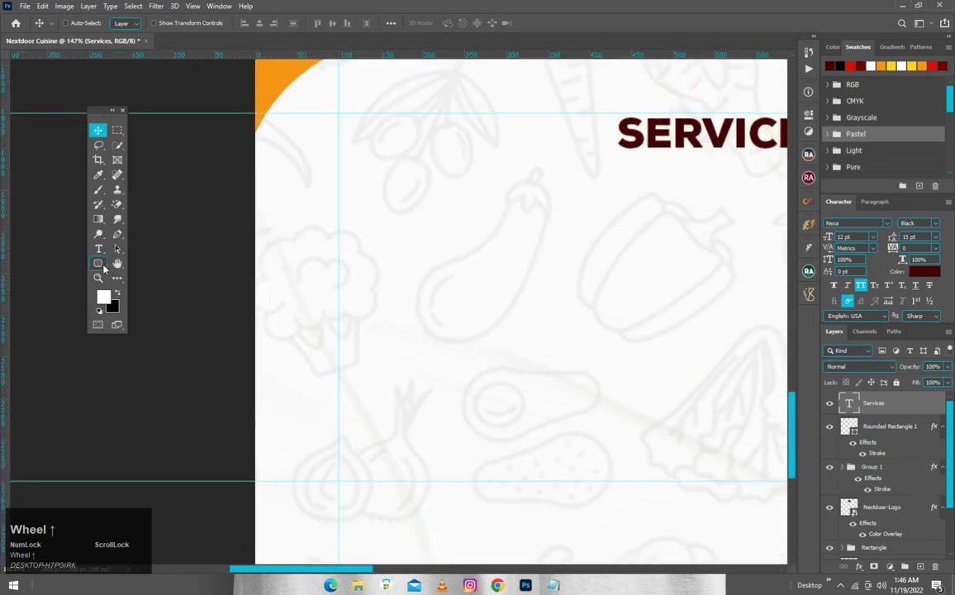
Step: Switch to the Ellipse Tool and add a small circle beside the SERVICES heading
right_click(104, 267)
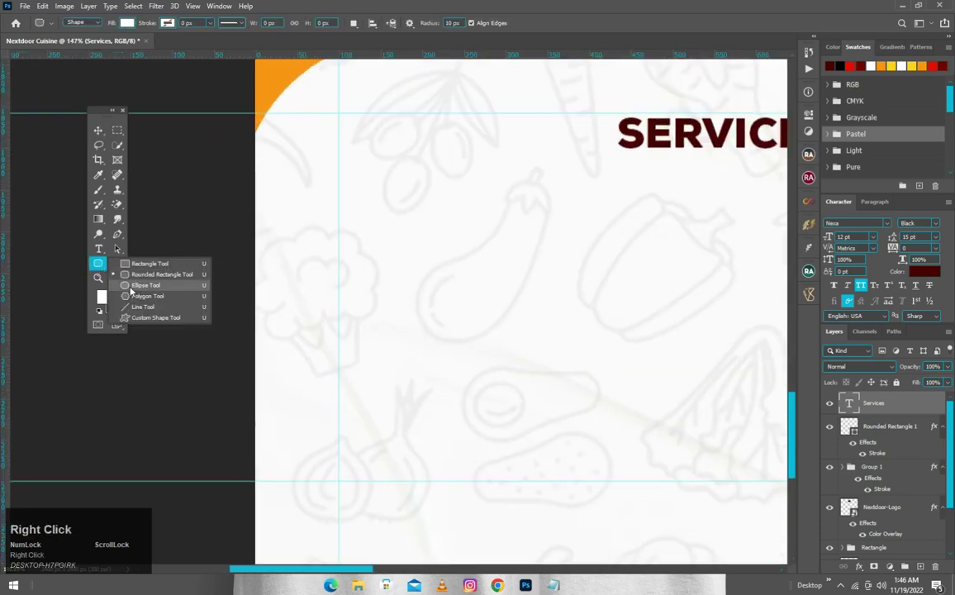
drag(133, 290, 681, 119)
key(v)
click(774, 113)
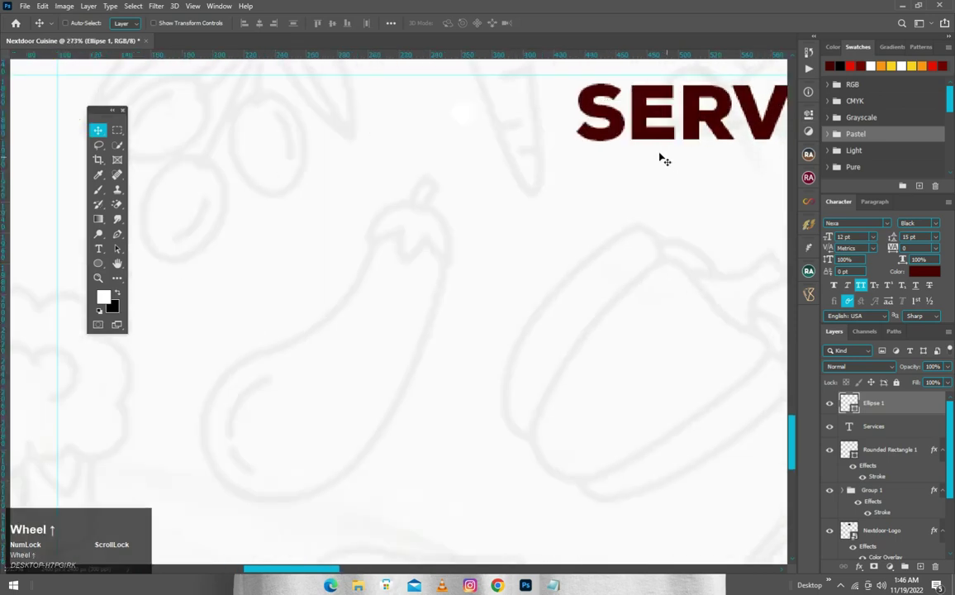
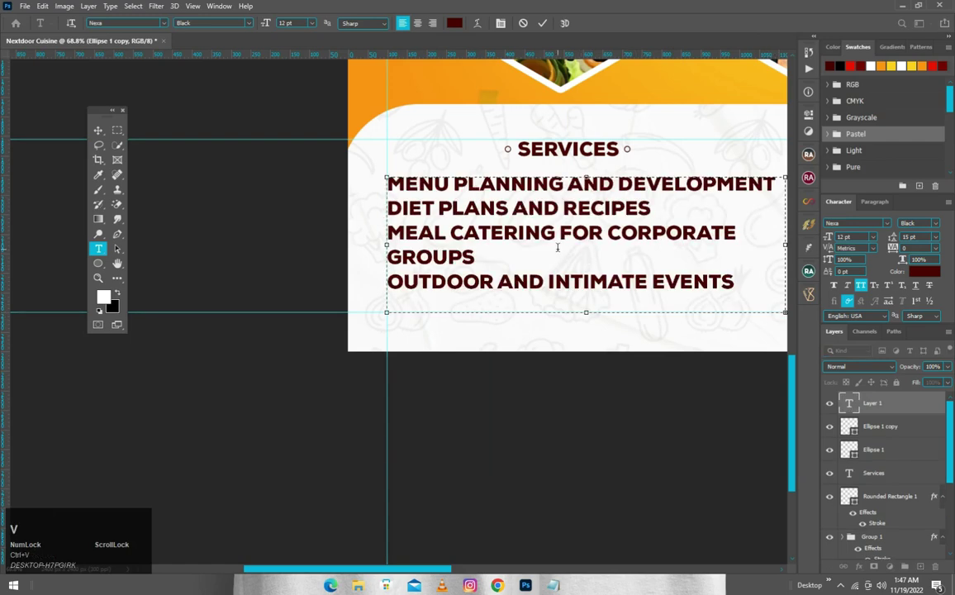
Step: Commit the pasted six-item services list beneath the SERVICES heading
click(543, 28)
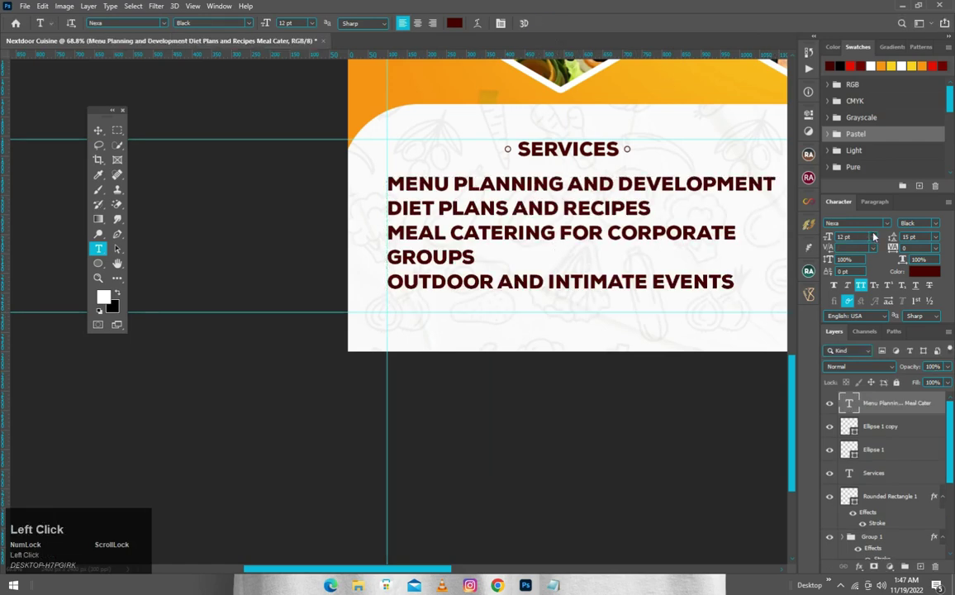
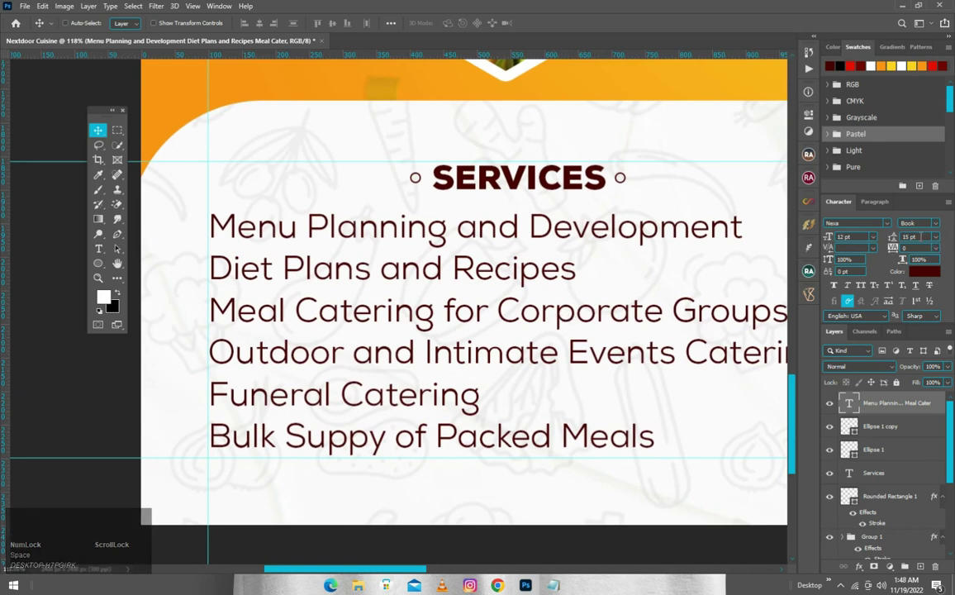
Step: Select the Ellipse layers in the Layers panel for grouping
scroll(down, 3)
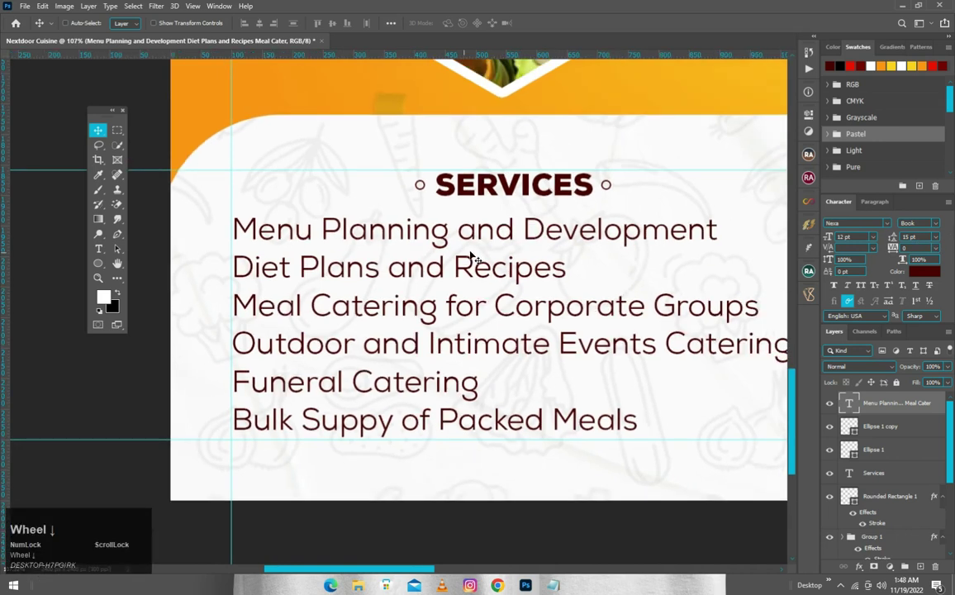
click(929, 235)
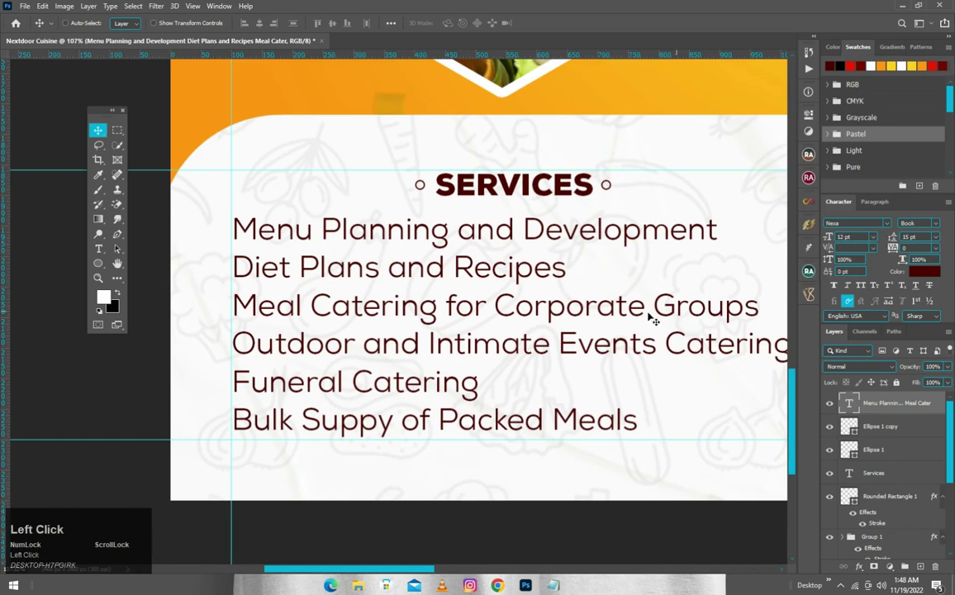
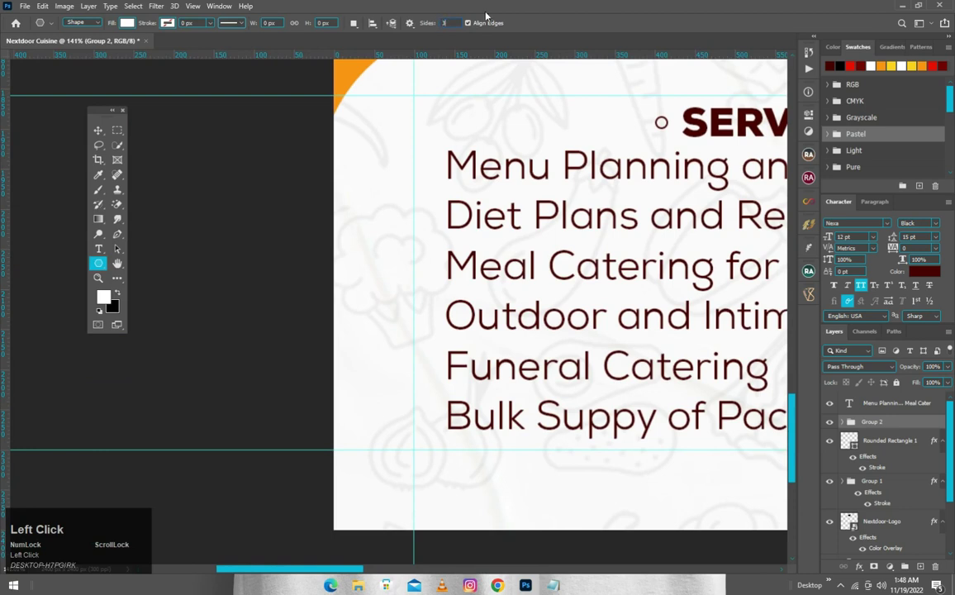
Step: Set the Polygon tool's corner and path options before drawing the shape
click(412, 32)
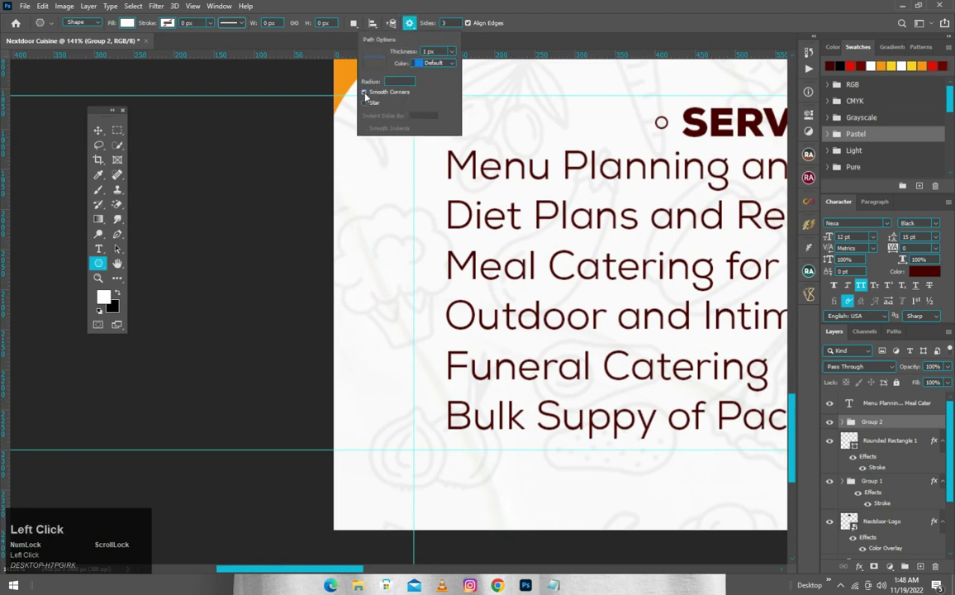
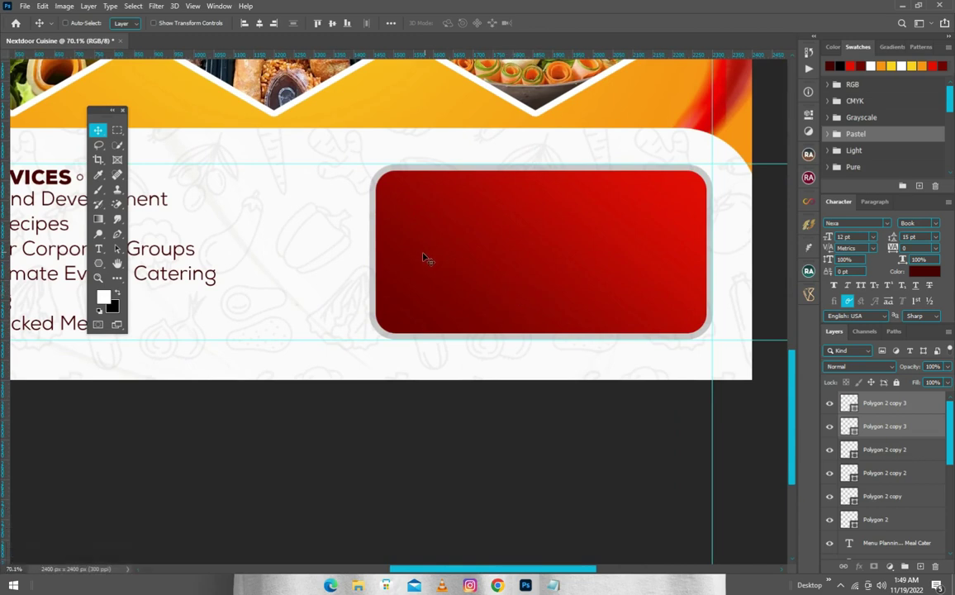
Step: Select the Facebook, Instagram and WhatsApp icon files in Design Resources
click(742, 280)
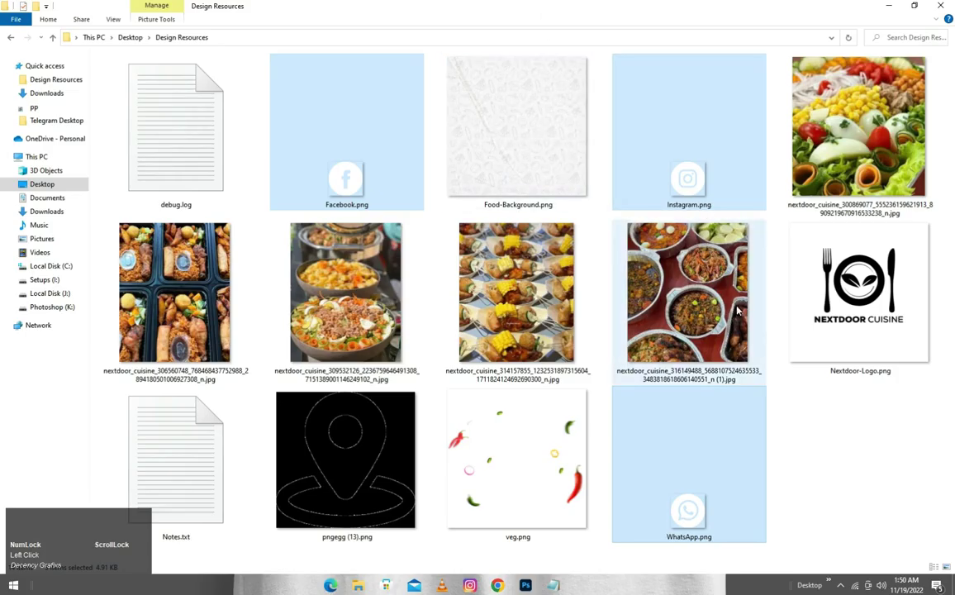
key(F10)
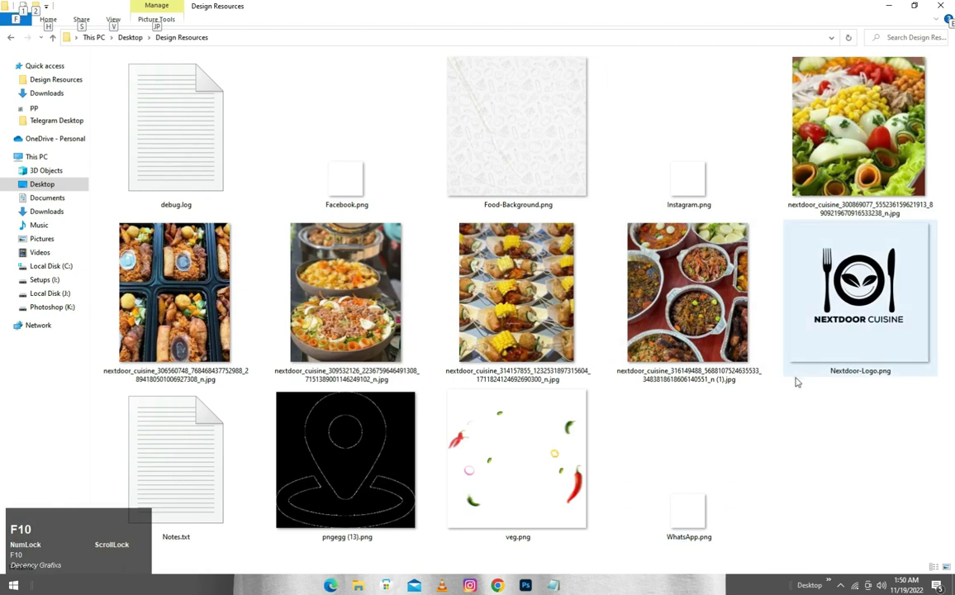
click(741, 280)
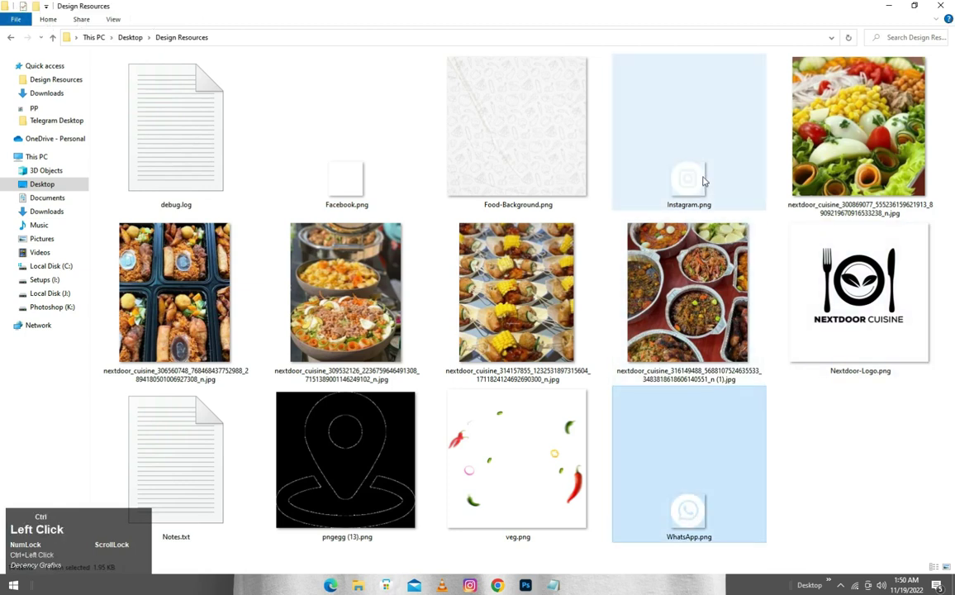
click(362, 210)
click(390, 355)
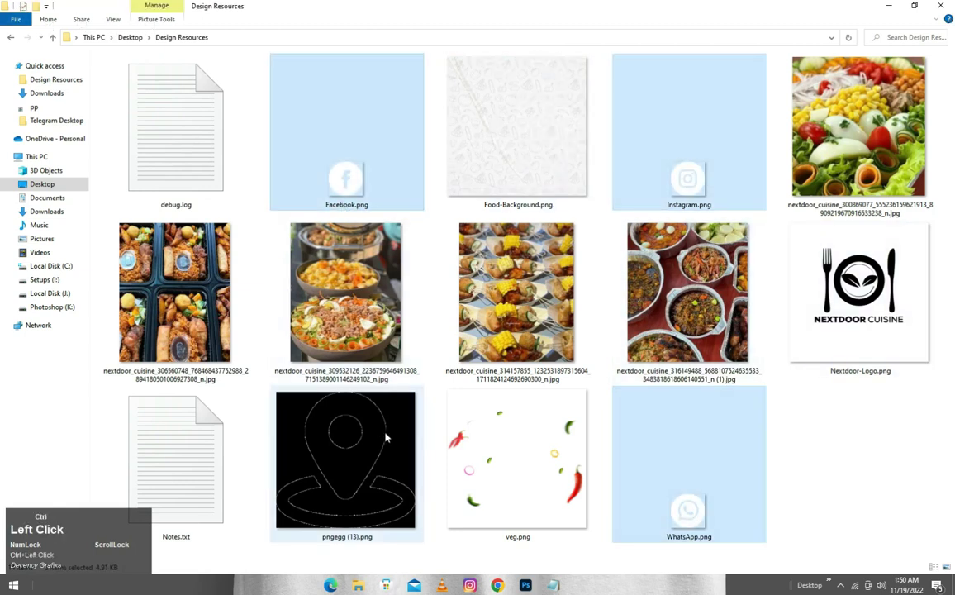
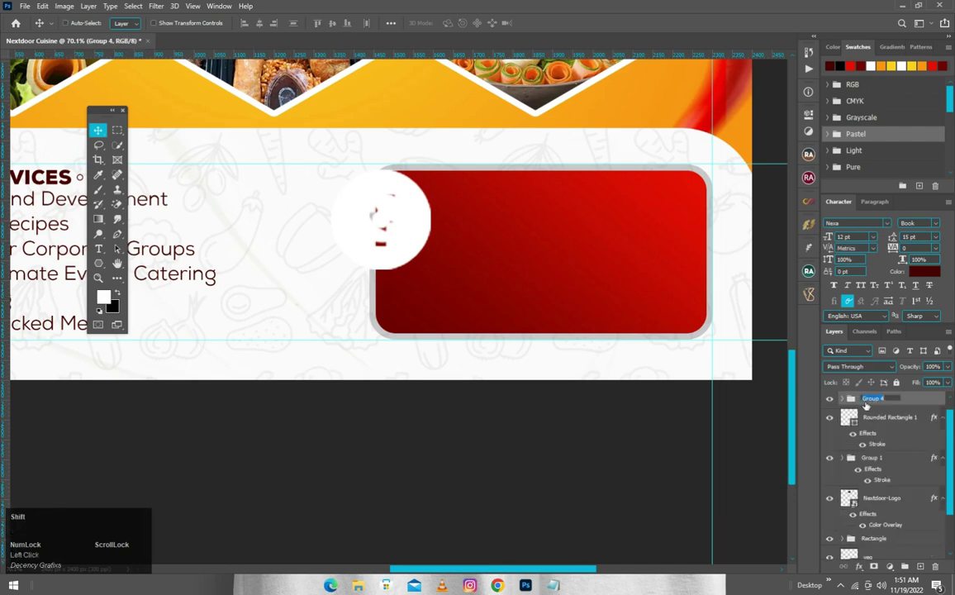
Step: Rename the new layer group to 'Services'
text(ert)
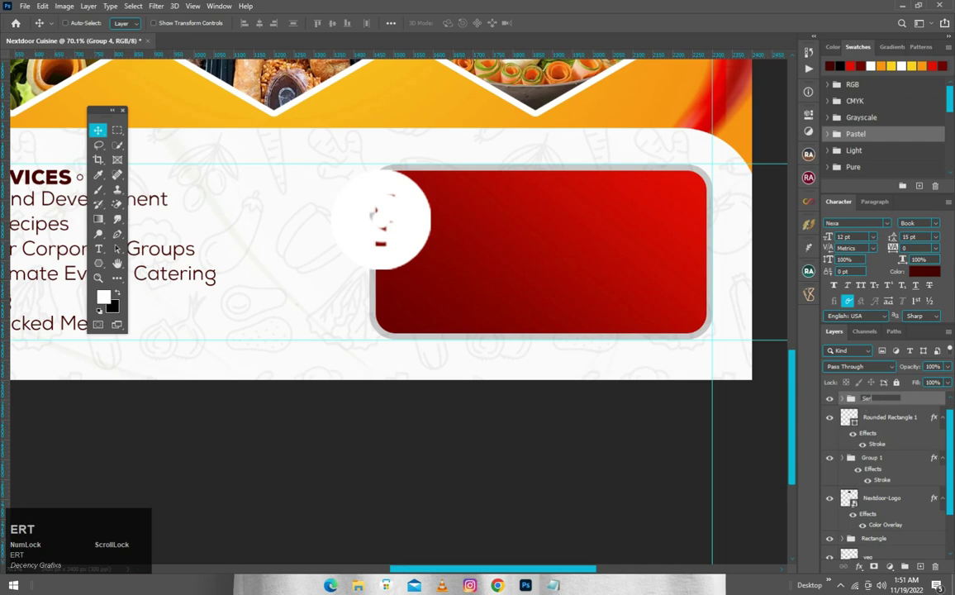
text(vices)
key(Return)
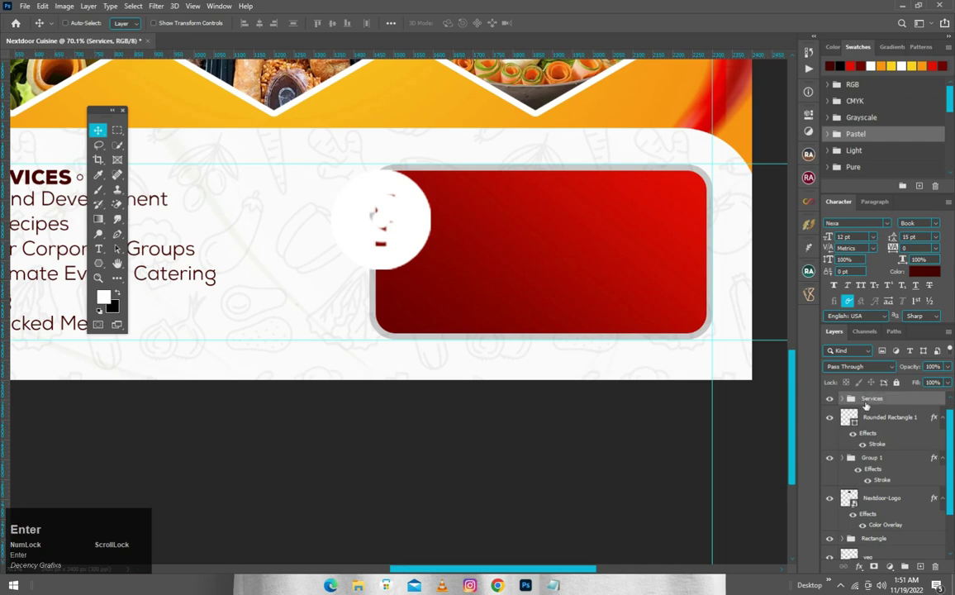
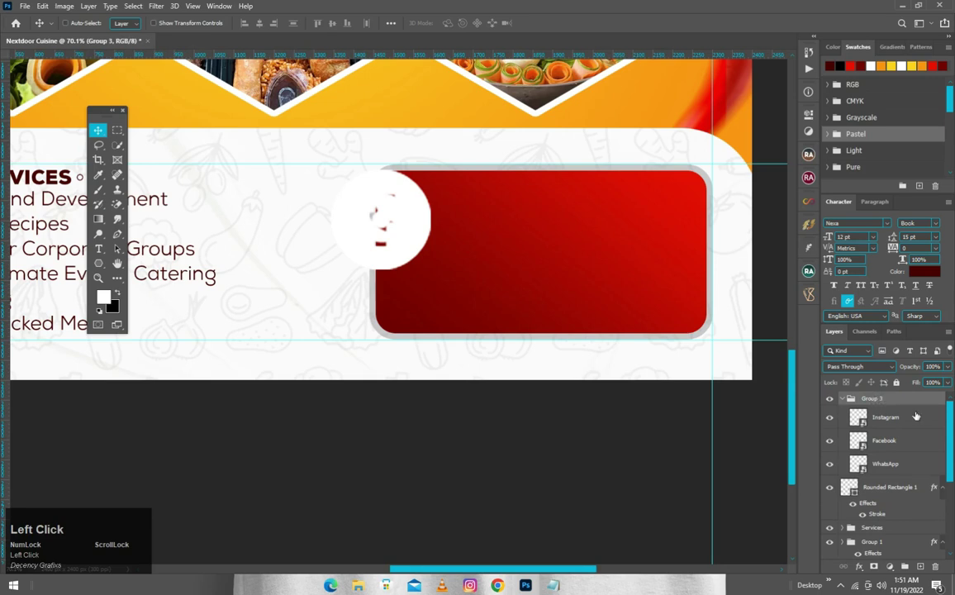
Step: Shrink the icon group and move it into the red panel's top-left corner
key(ctrl+t)
drag(544, 211, 423, 280)
scroll(up, 3)
drag(447, 313, 446, 312)
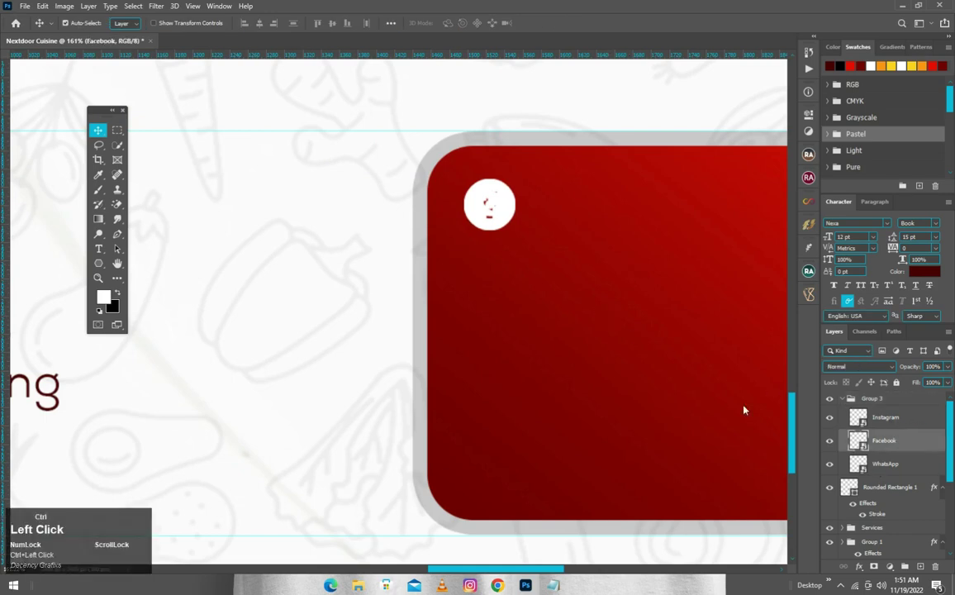
Step: Stack the Facebook and Instagram icons evenly below WhatsApp in a vertical column
drag(716, 327, 716, 328)
drag(764, 367, 706, 468)
click(706, 468)
click(766, 230)
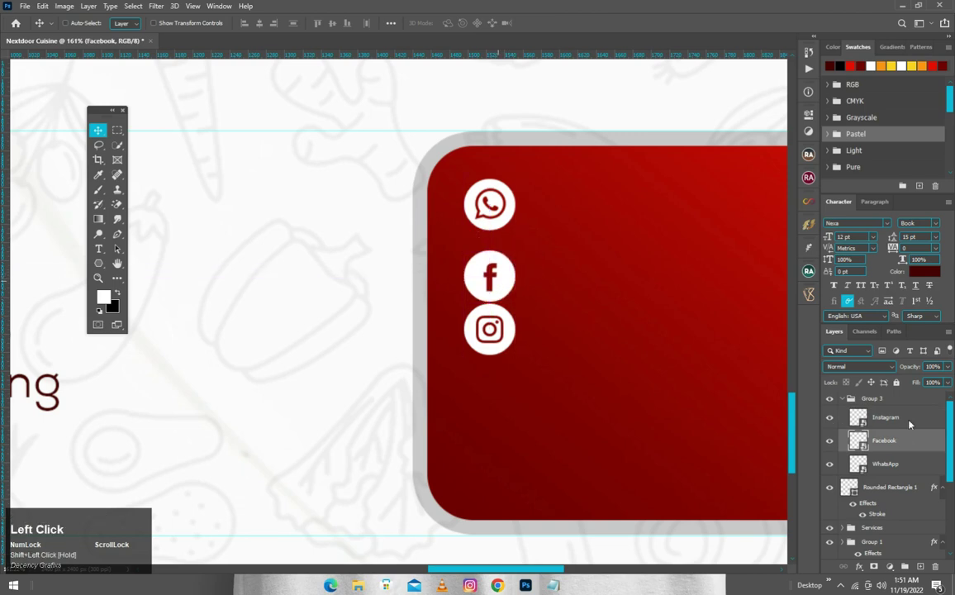
click(507, 329)
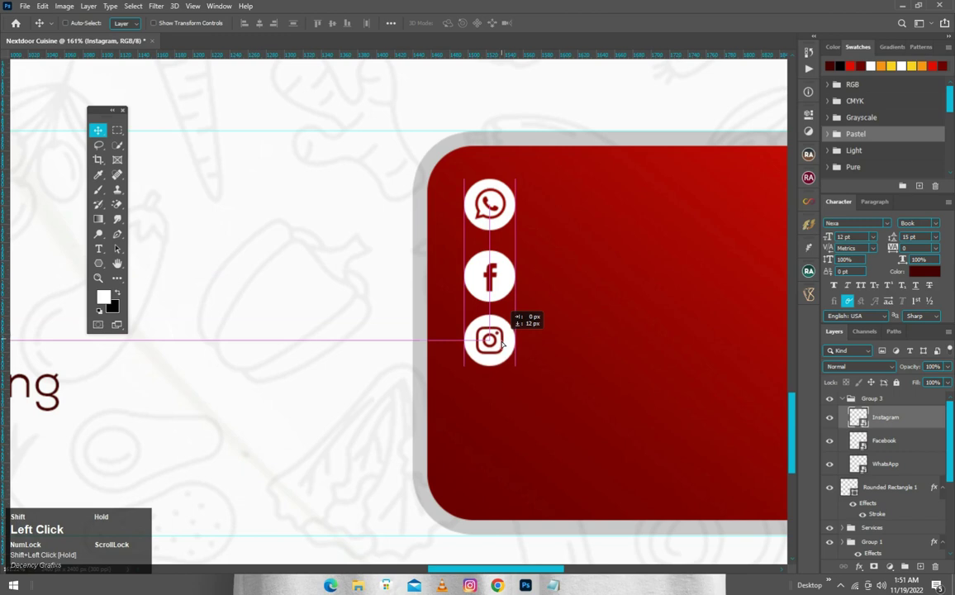
scroll(down, 3)
scroll(up, 3)
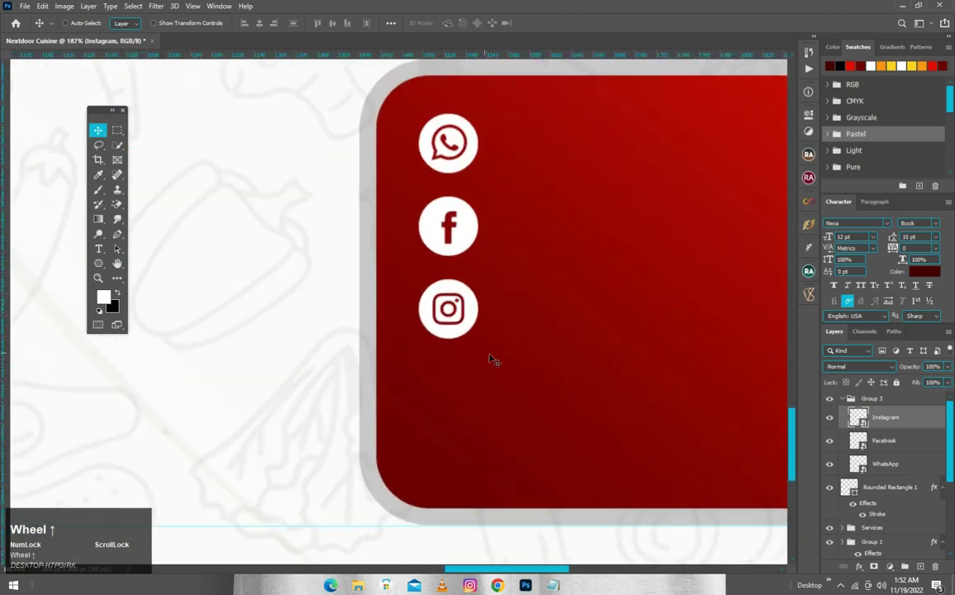
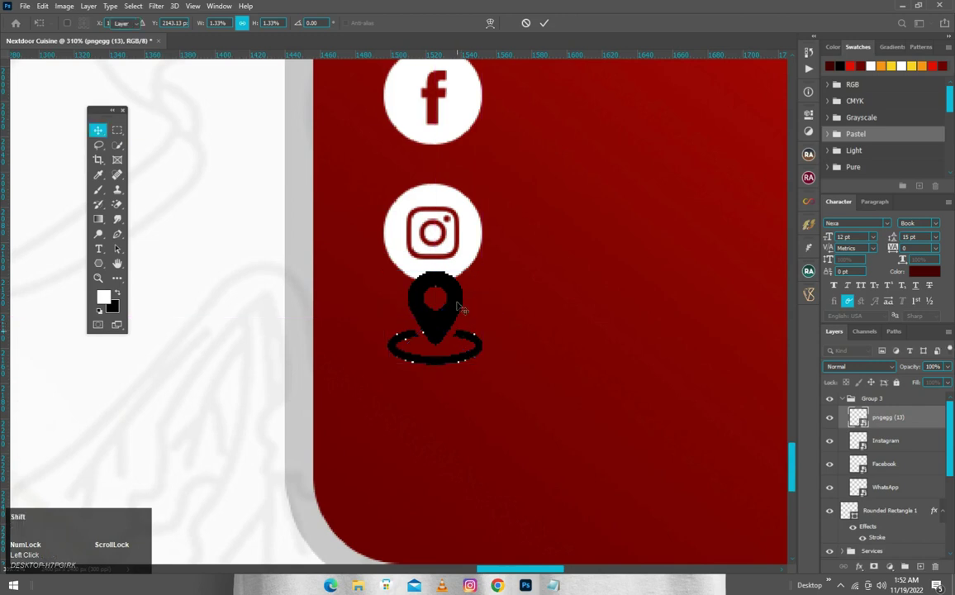
Step: Commit the location pin below Instagram and give it a white Color Overlay
click(535, 216)
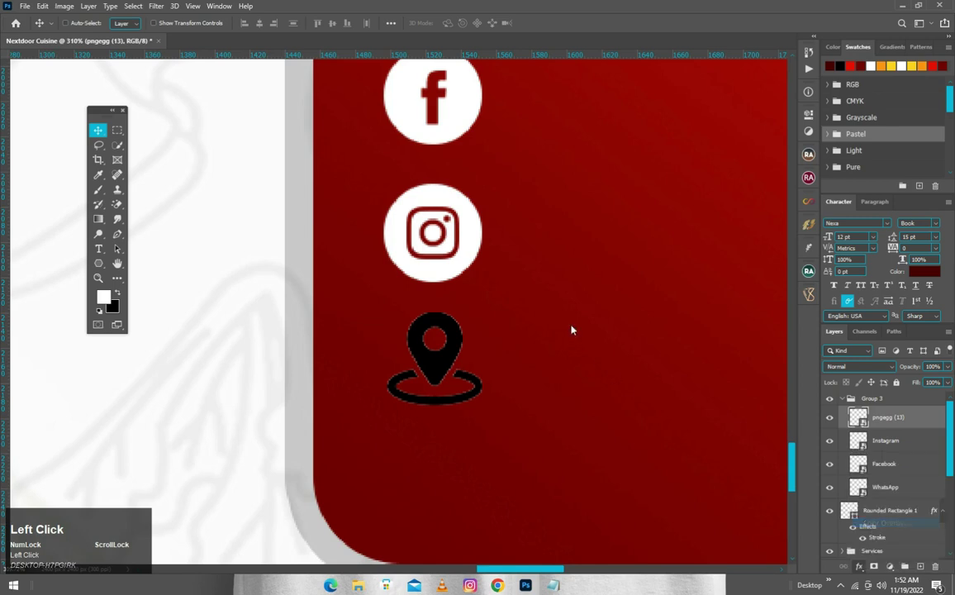
click(493, 237)
scroll(down, 3)
scroll(up, 3)
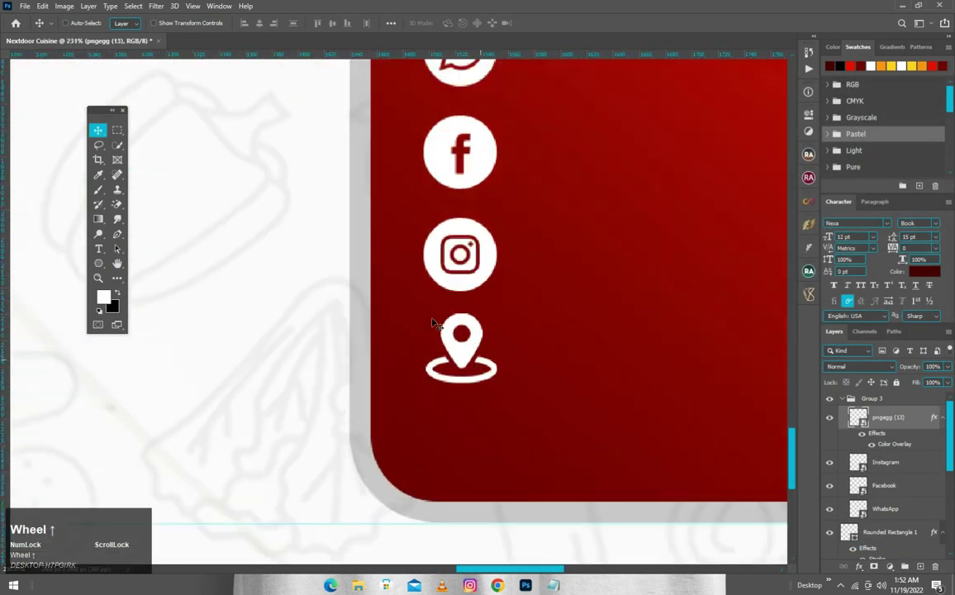
drag(392, 343, 392, 342)
scroll(down, 3)
scroll(up, 3)
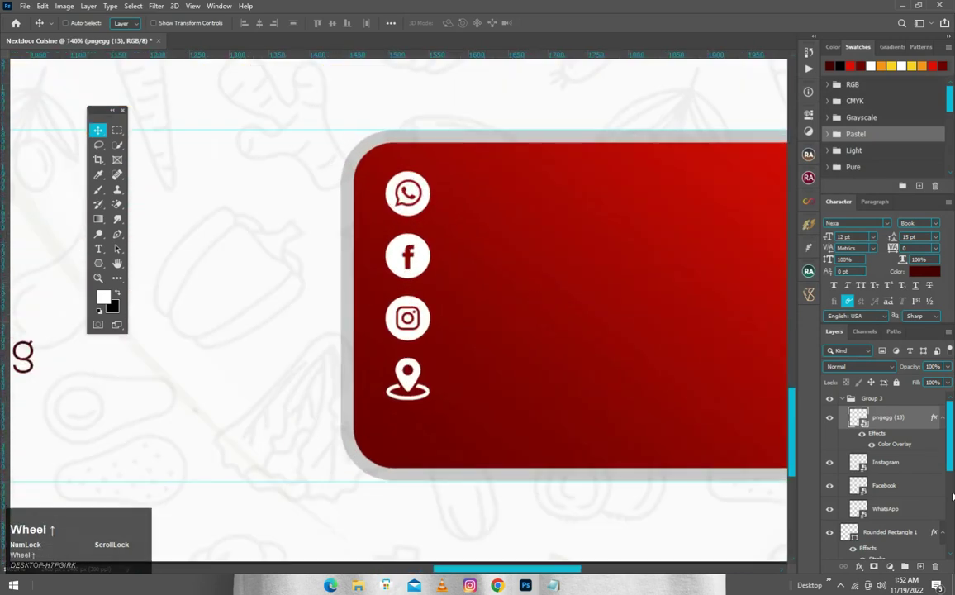
Step: Select the four-icon group and begin enlarging it to about 118.7%
click(626, 376)
key(ctrl+t)
click(596, 377)
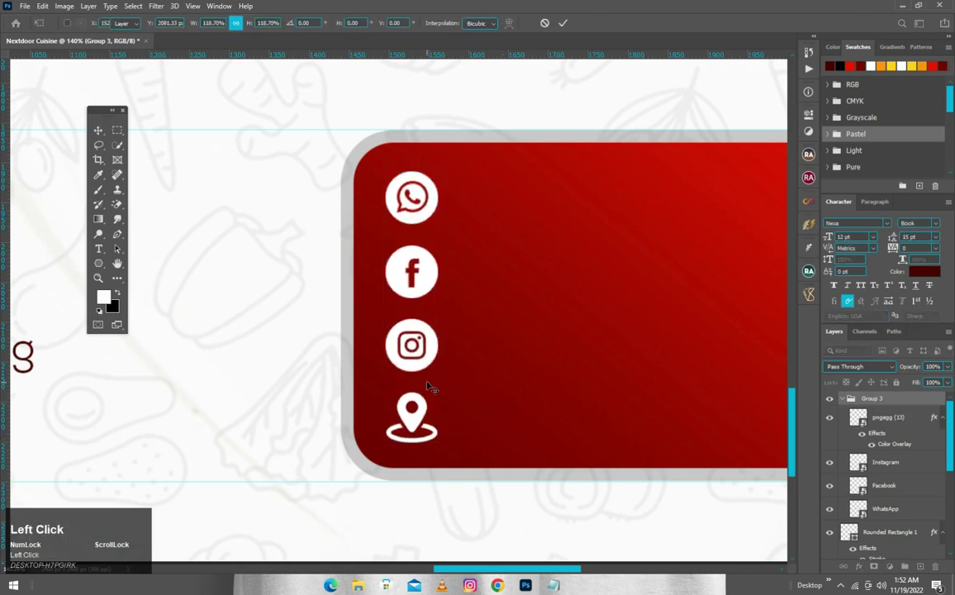
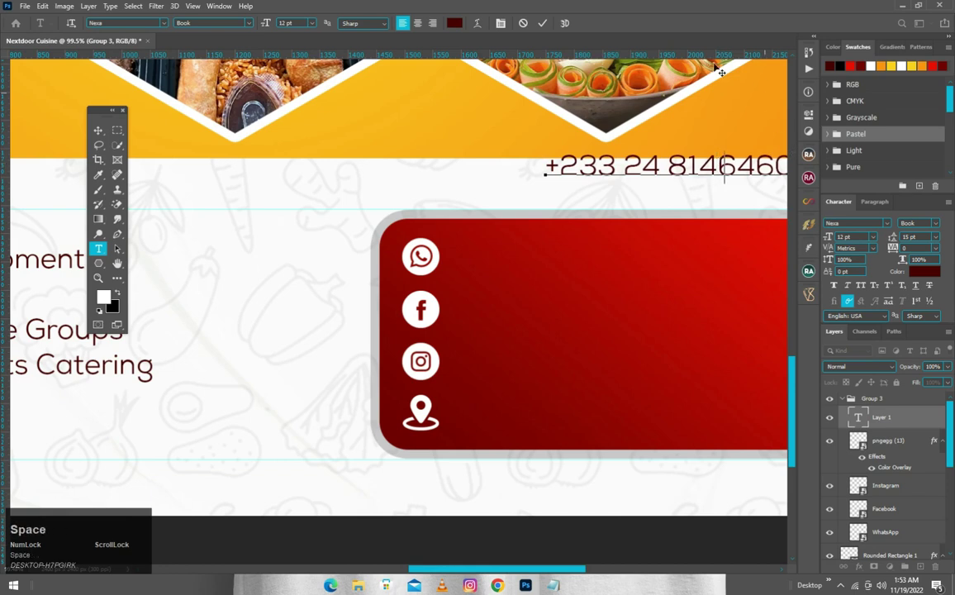
Step: Commit the phone number text and move it beside the WhatsApp icon
click(545, 22)
key(v)
drag(583, 438, 944, 224)
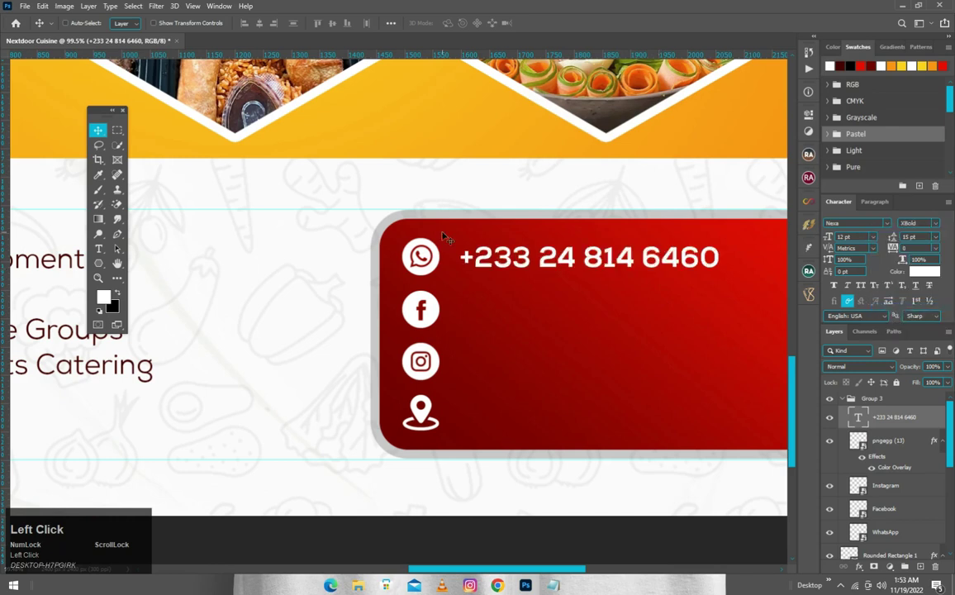
Step: Duplicate the phone text beside the Facebook icon and change it to 'nextdoor_cuisine'
click(651, 403)
key(ctrl+j)
drag(652, 403, 389, 331)
key(ctrl+c)
click(397, 277)
key(ctrl+v)
click(551, 28)
Step: Copy 'nextdoor_cuisine' beside Instagram and add a 'Manye Amorkor Street' address line by the pin
key(ctrl+j)
drag(451, 382, 575, 316)
key(ctrl+j)
key(ctrl+j)
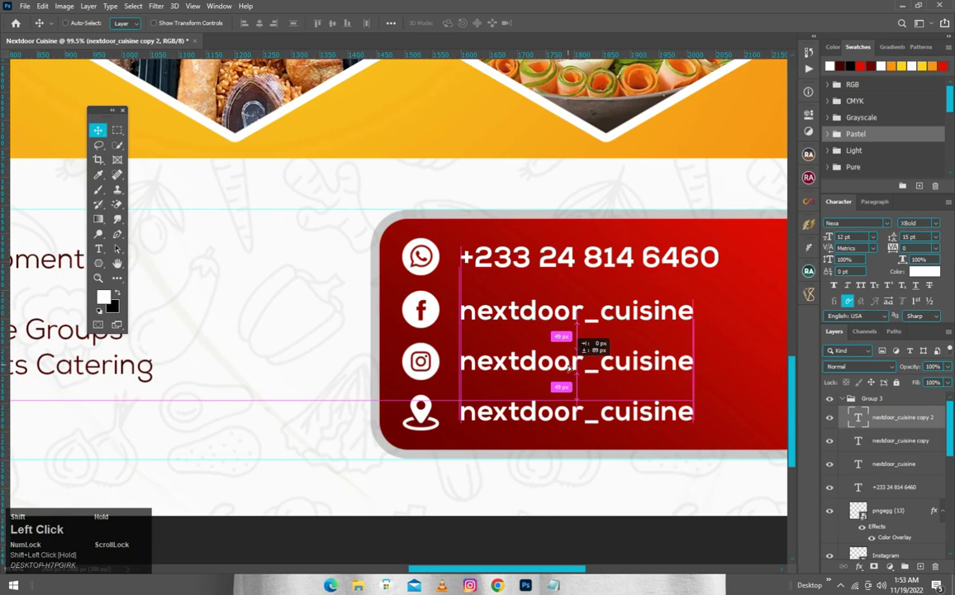
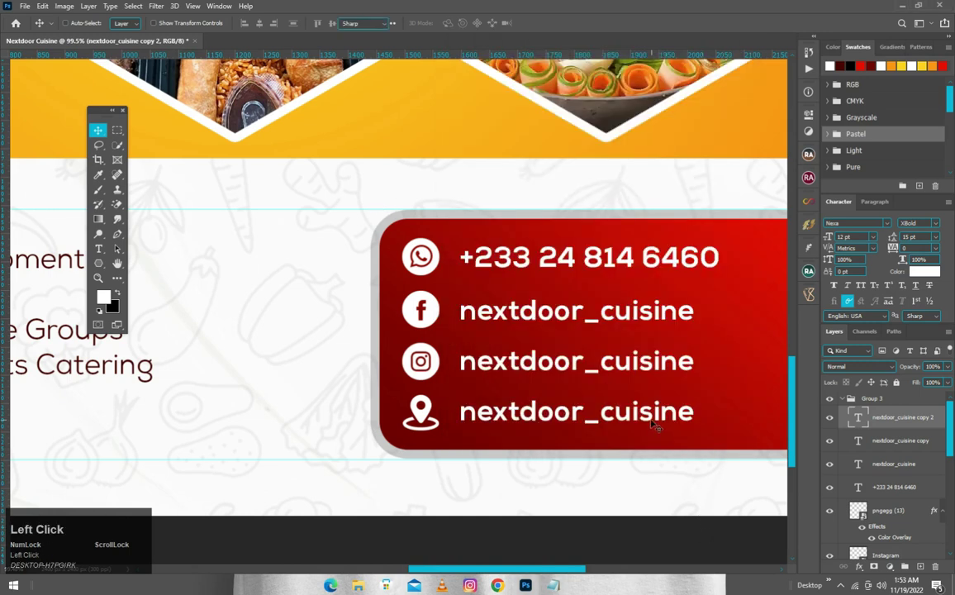
key(ctrl+v)
click(432, 227)
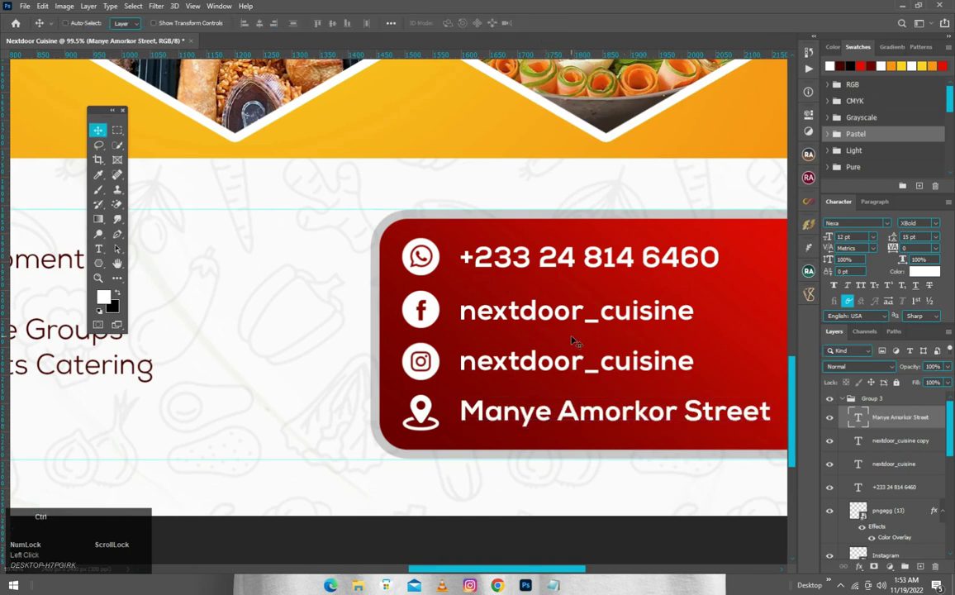
key(ctrl+0)
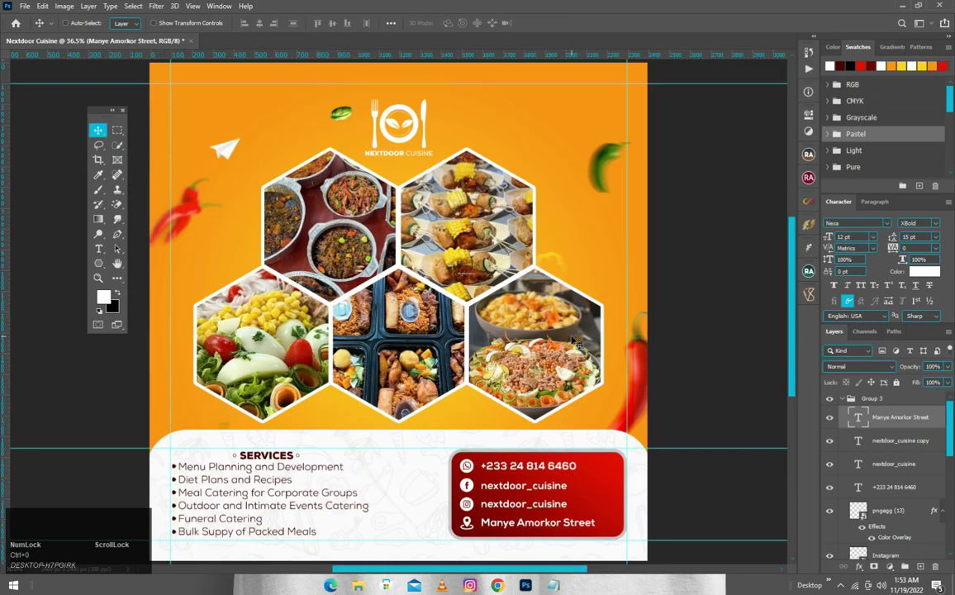